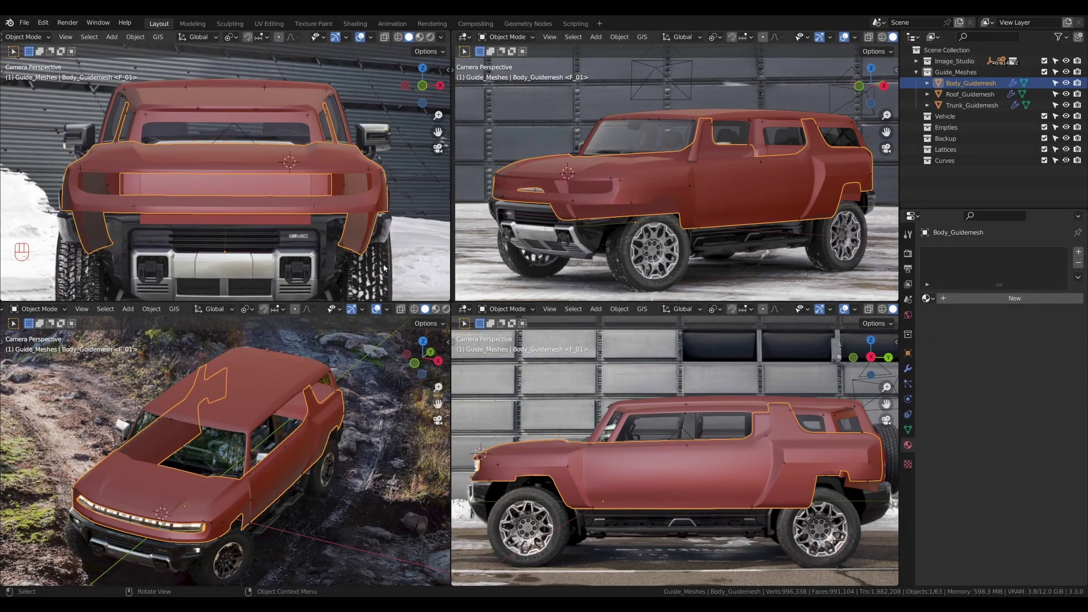
Inspect the guide meshes in wireframe over the reference and pick the Roof and Trunk guide meshes
drag(271, 446, 322, 401)
scroll(up, 3)
key(z)
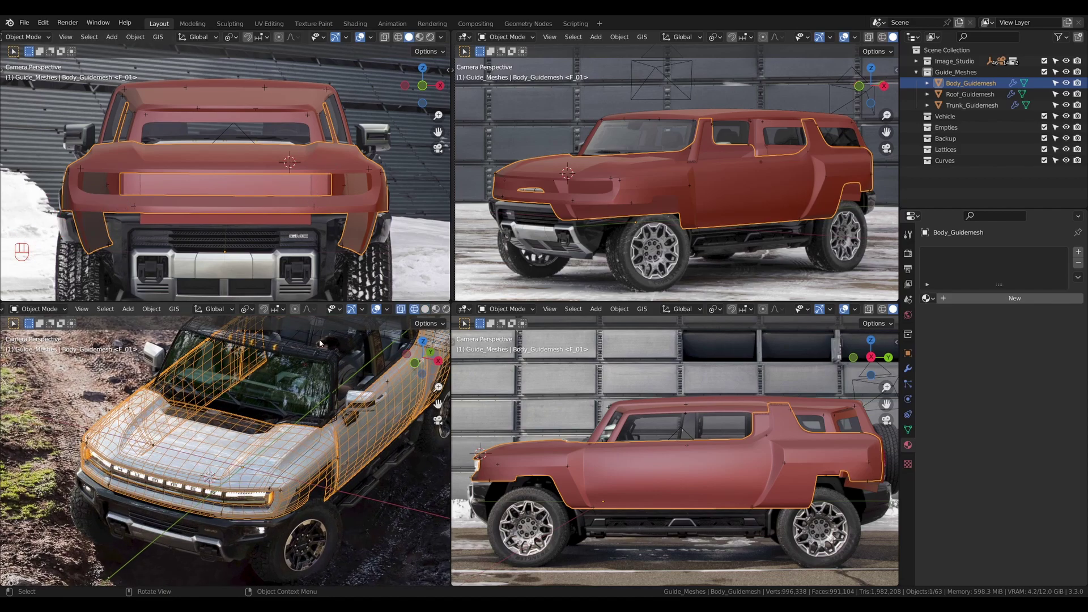
drag(324, 429, 320, 423)
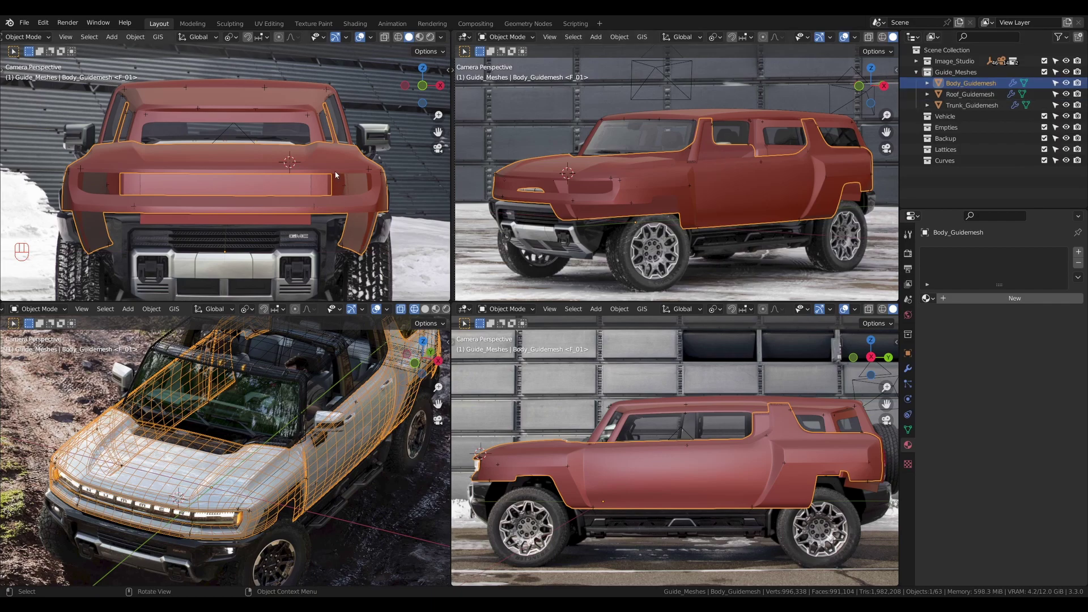
click(744, 116)
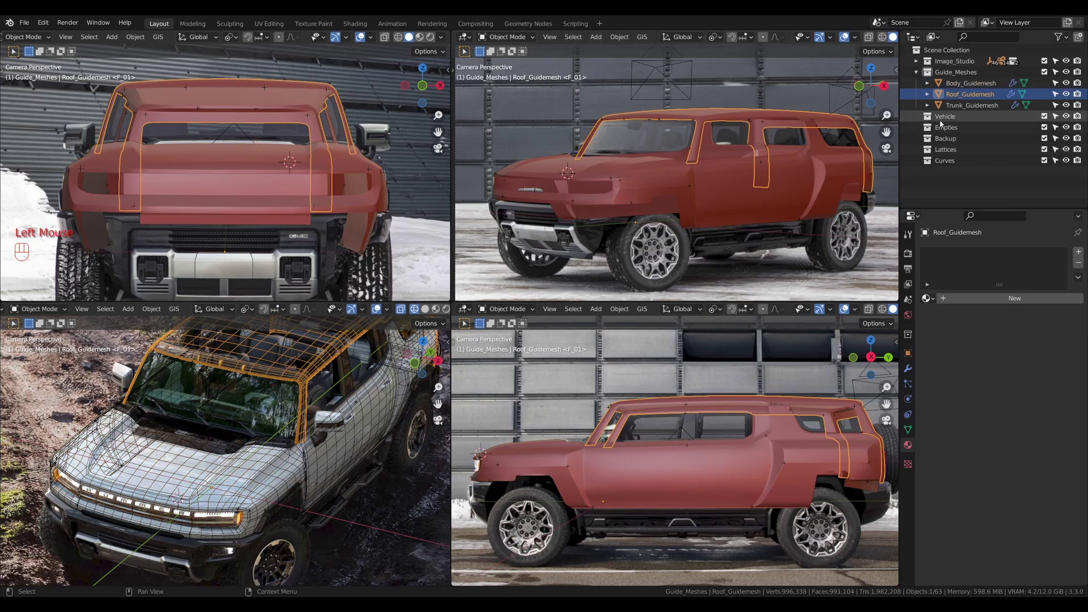
click(859, 196)
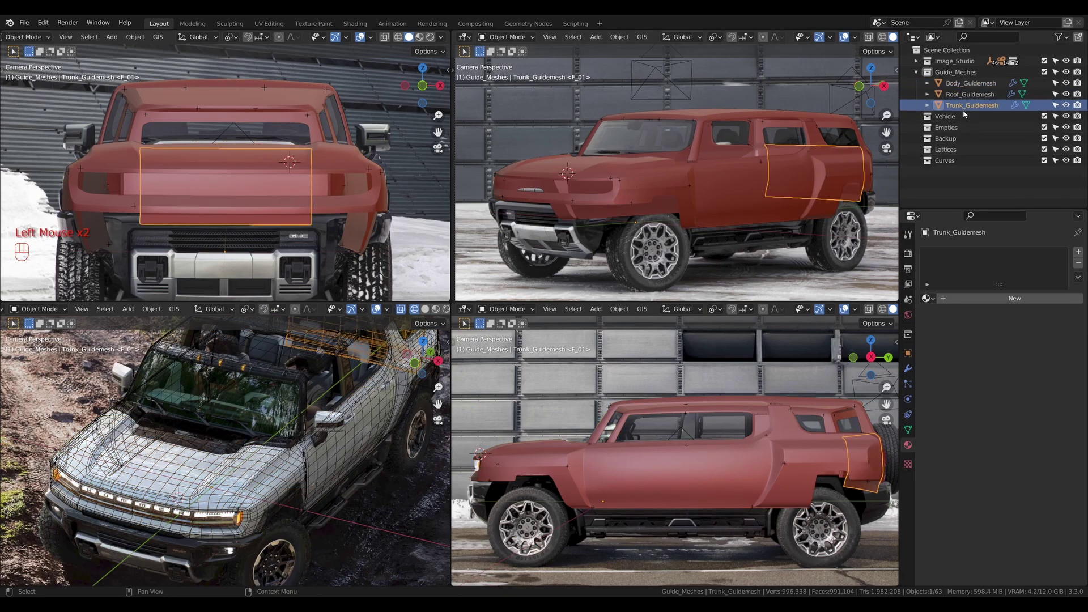
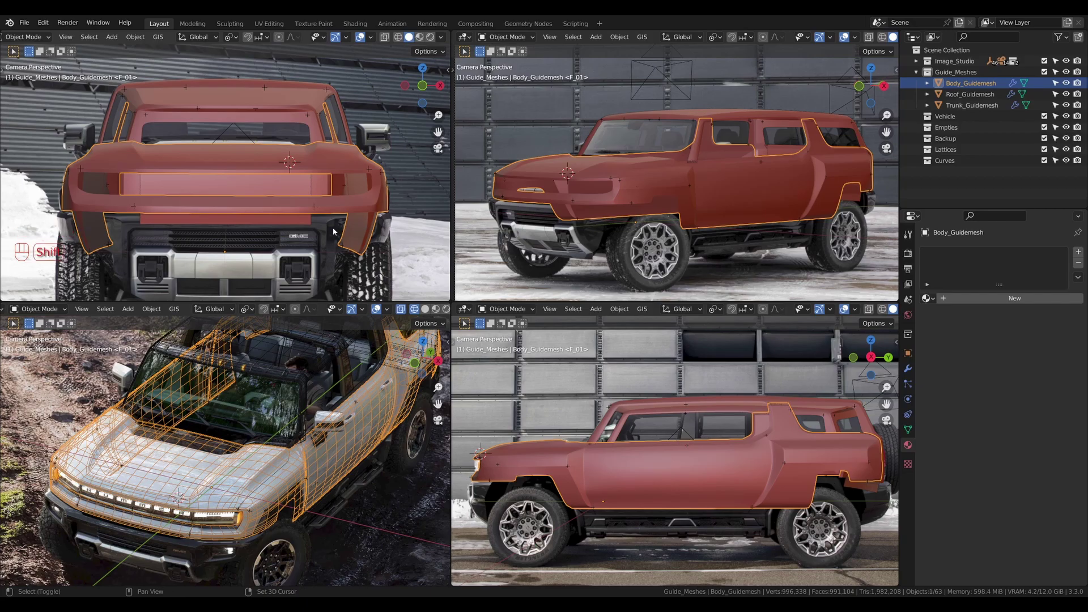
Duplicate Body_Guidemesh in place into the Vehicle collection, exclude Vehicle, and reselect the original
key(shift+d)
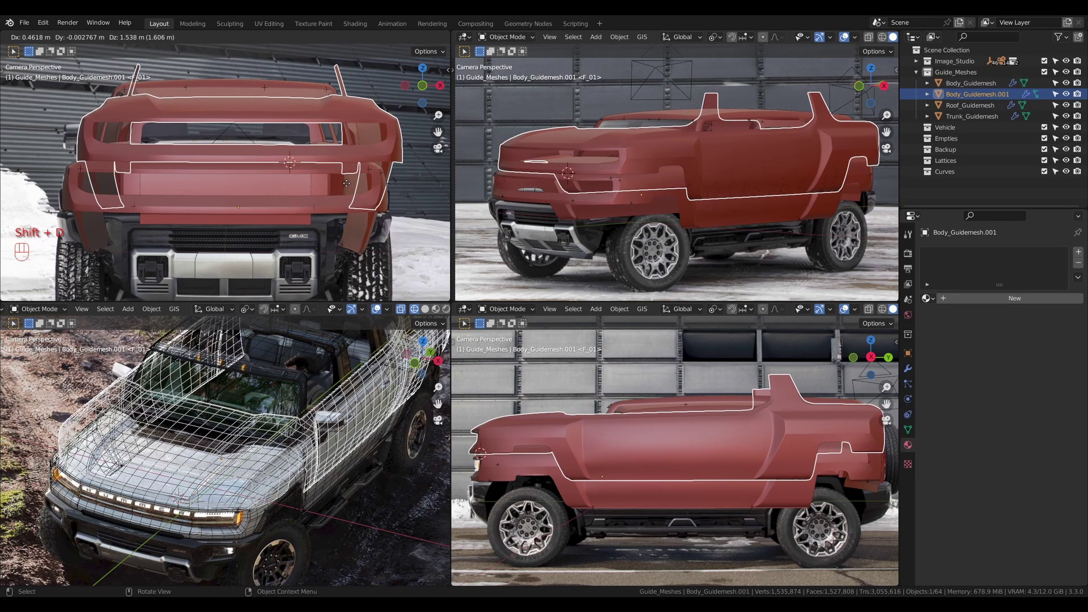
right_click(349, 187)
key(m)
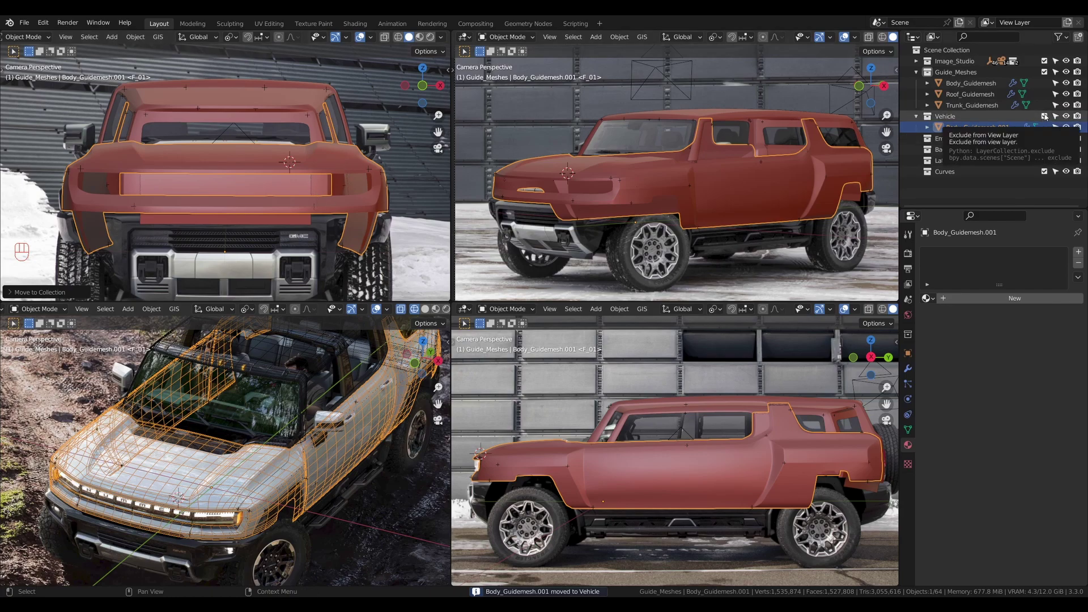
click(1048, 117)
click(329, 149)
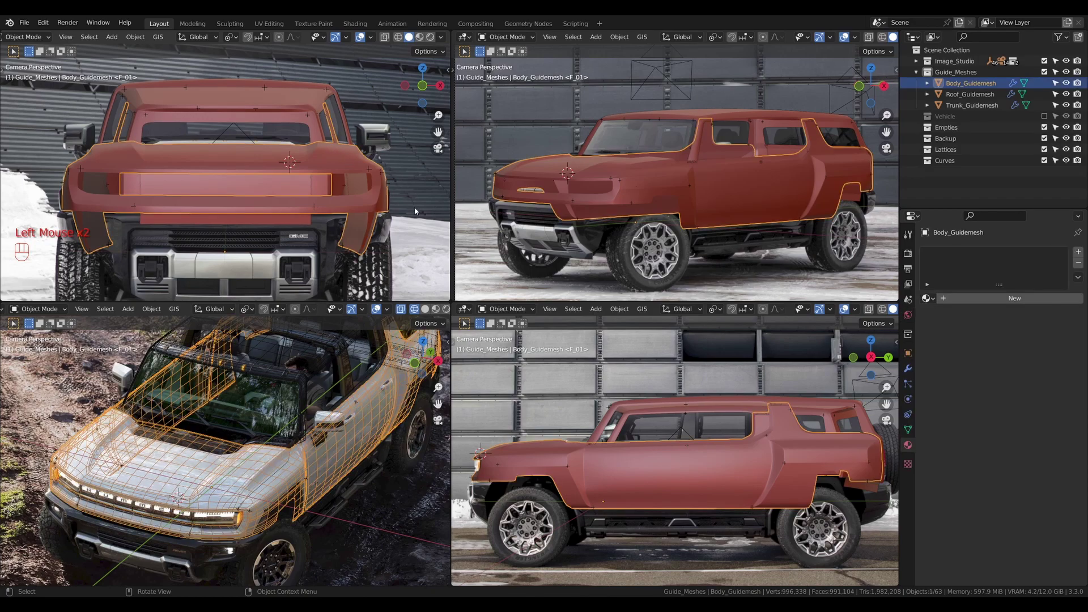
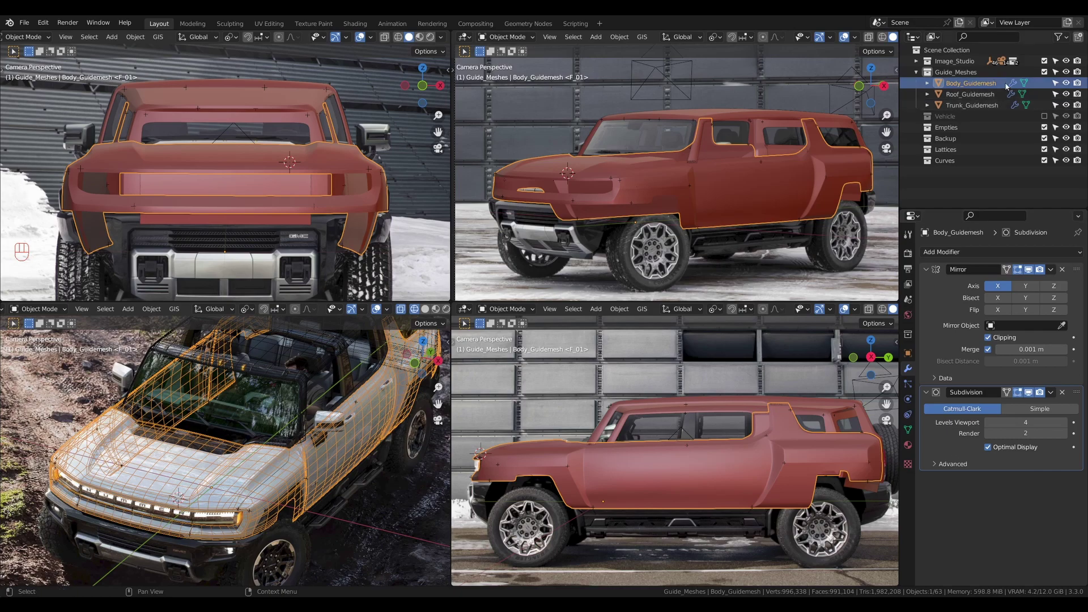
Exclude the Guide_Meshes collection and re-enable the Vehicle collection in the Outliner
click(984, 95)
click(976, 107)
click(981, 88)
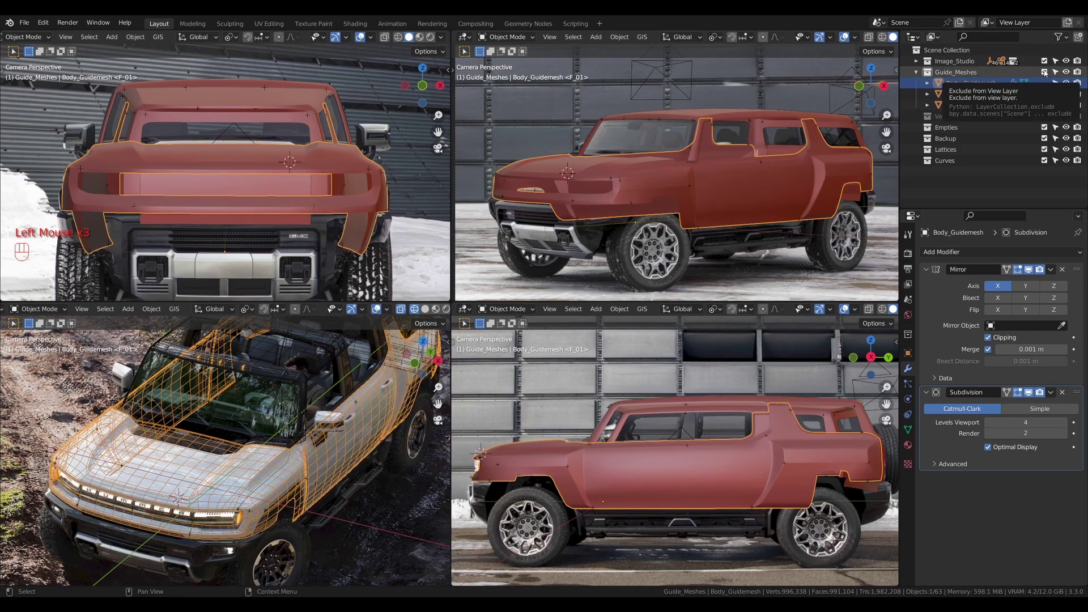
click(1045, 72)
click(1048, 83)
Select Body_Guidemesh.001 and lower its viewport subdivision level to 2, then look at the hood
click(338, 162)
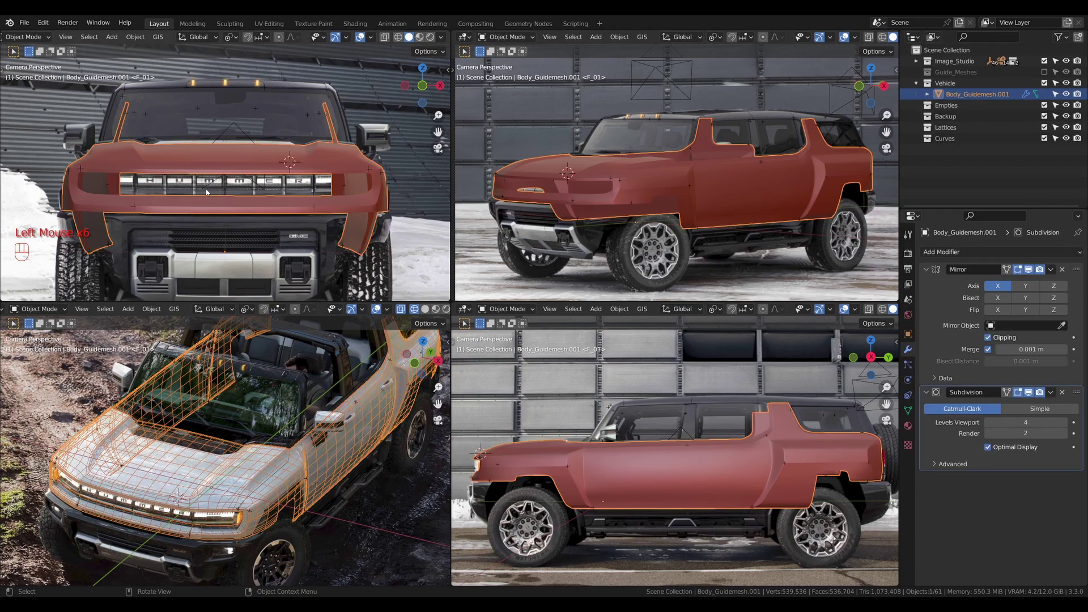
double_click(988, 426)
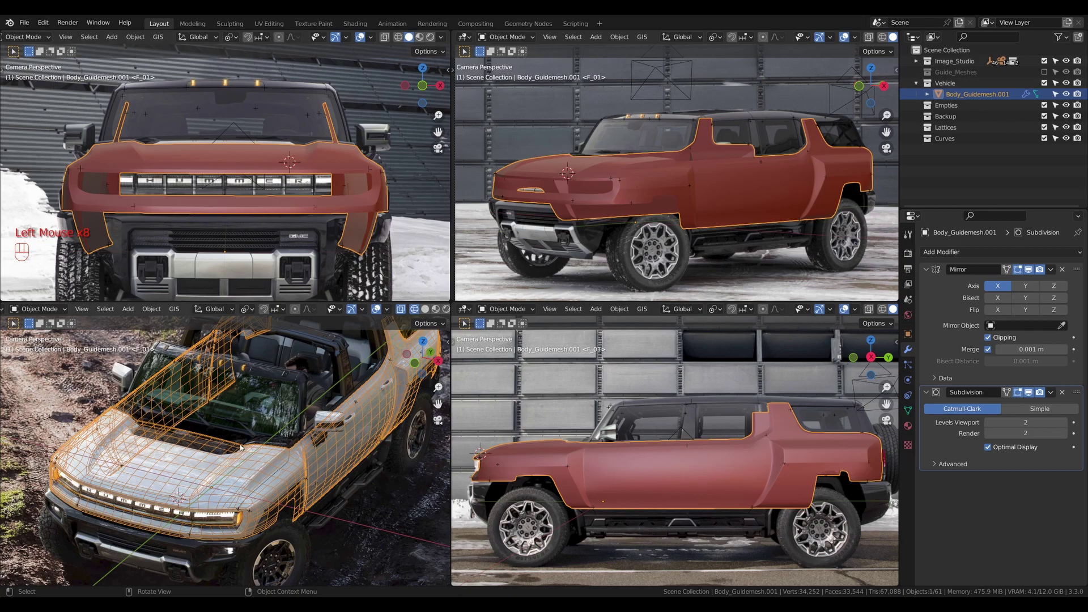
scroll(up, 3)
drag(241, 496, 248, 462)
scroll(up, 3)
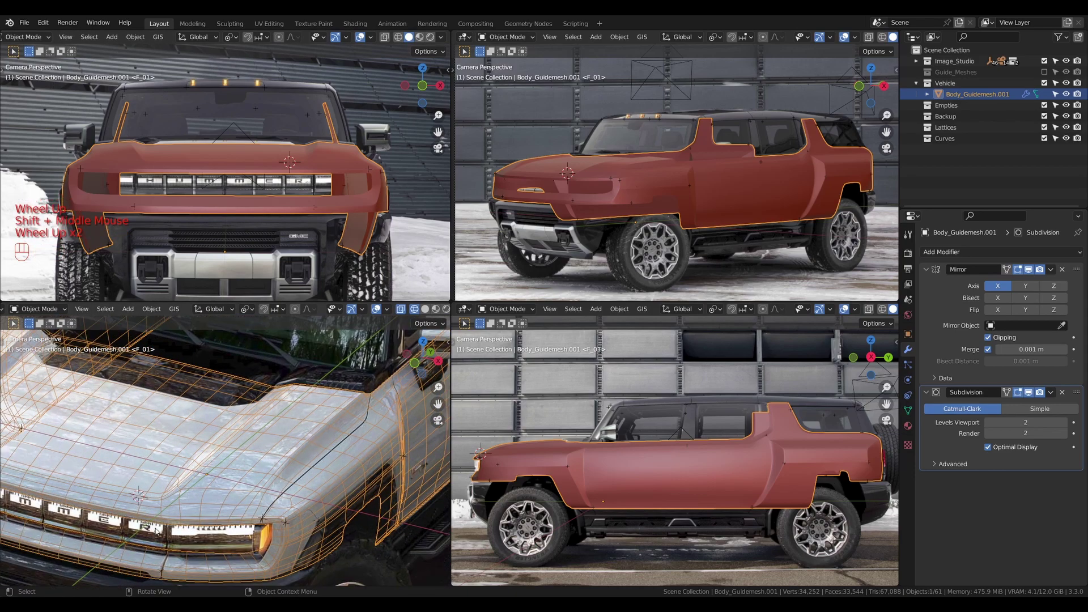
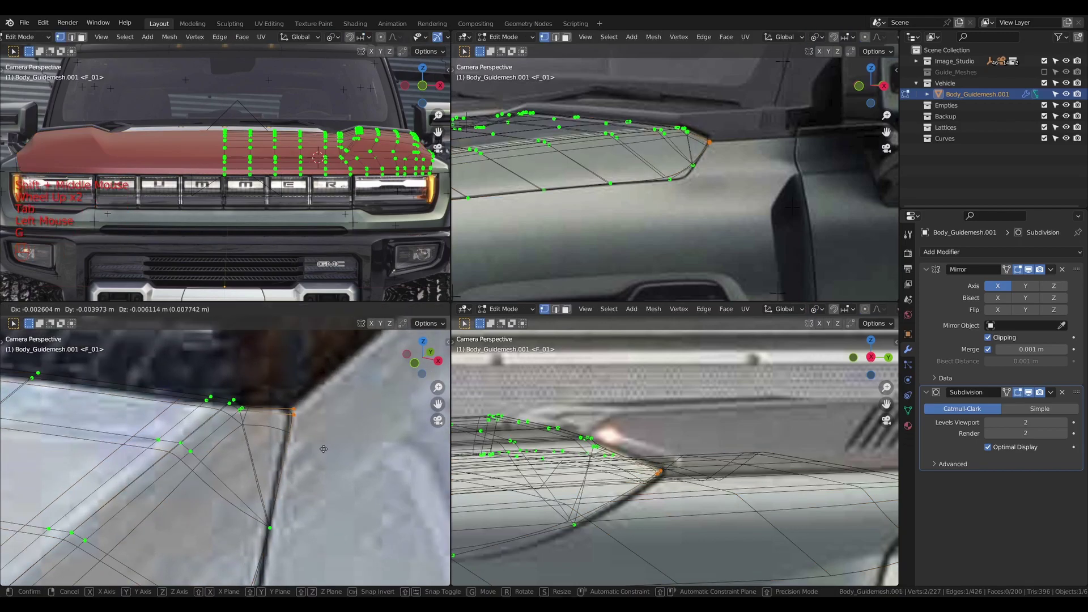
Cancel the accidental vertex move and return the trimmed hood panel to Object Mode
right_click(324, 444)
key(Tab)
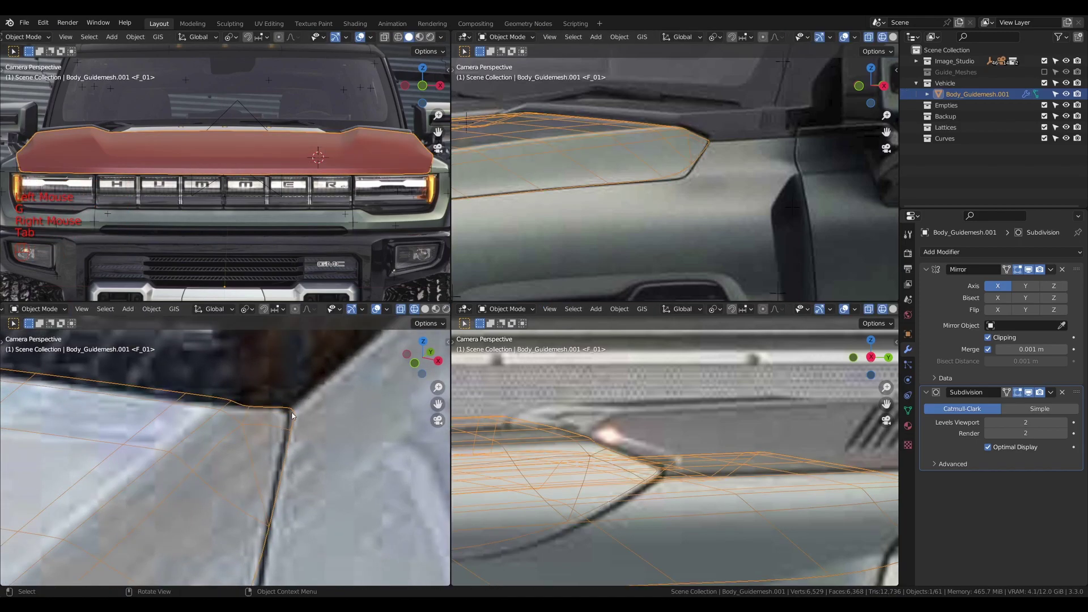
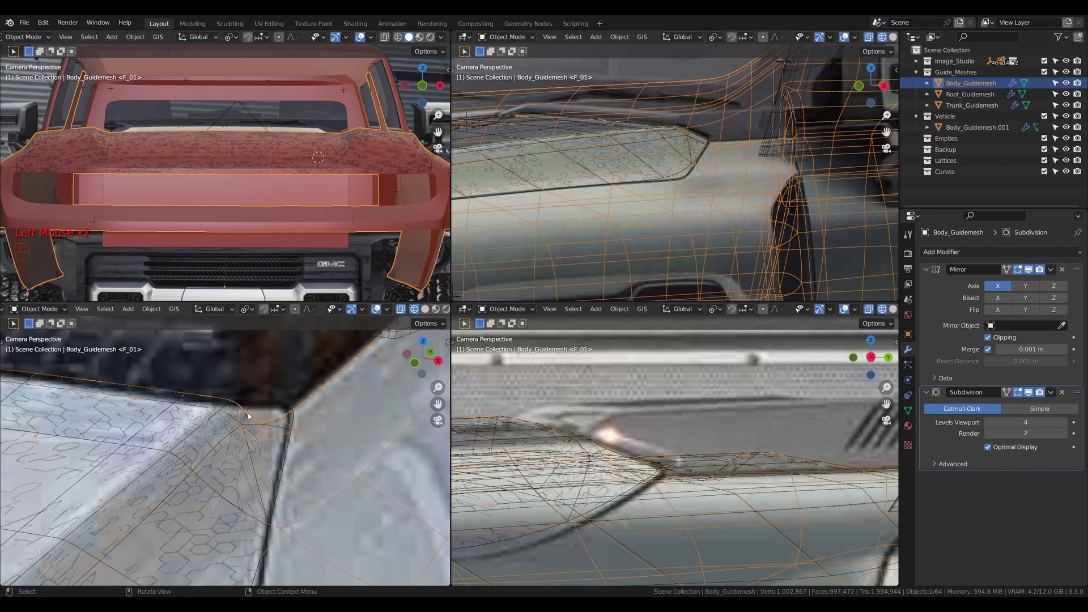
Select the original Body_Guidemesh and enter Edit Mode on it
scroll(down, 3)
click(253, 426)
scroll(up, 3)
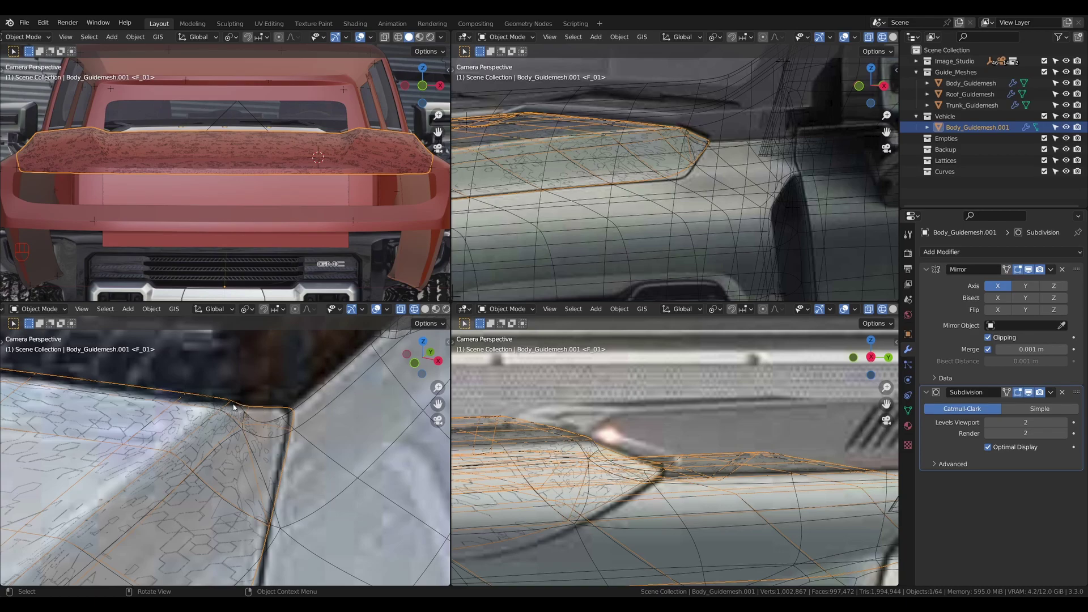
click(307, 404)
key(Tab)
Pick two vertices near the hood's front corner and edge-slide them with G G
click(271, 430)
click(271, 447)
key(g)
key(g)
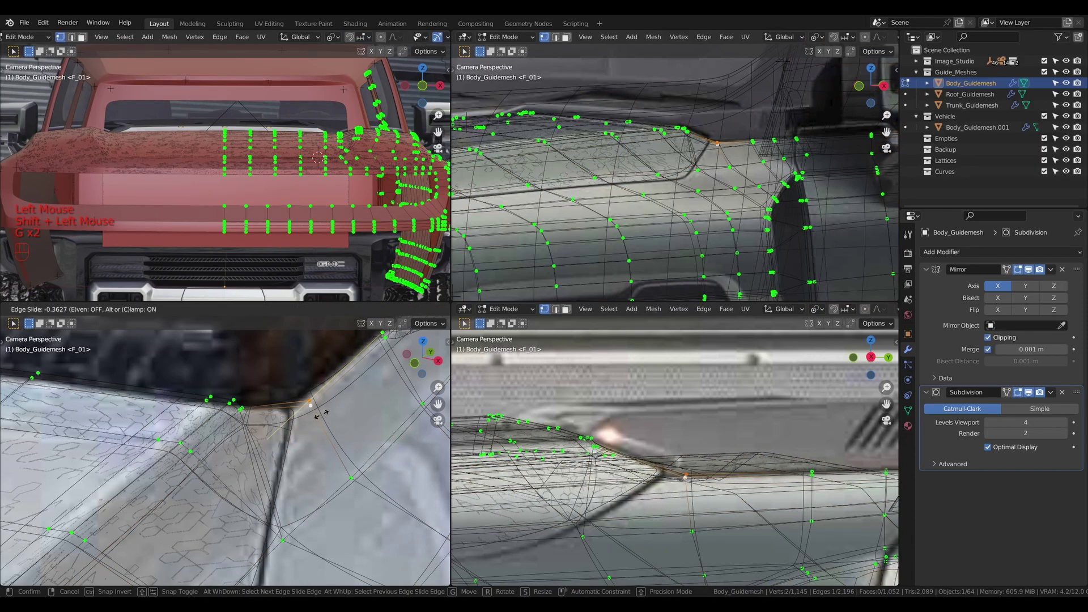
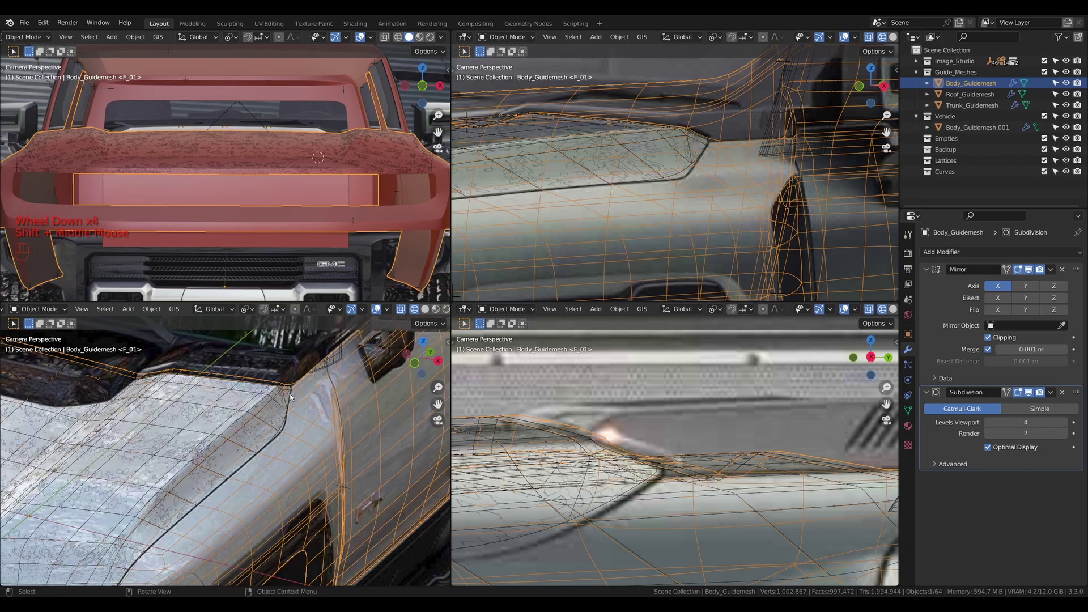
Select the hood panel copy and orbit the viewports around the hood edge and headlight area
click(294, 396)
drag(308, 399, 254, 432)
scroll(up, 3)
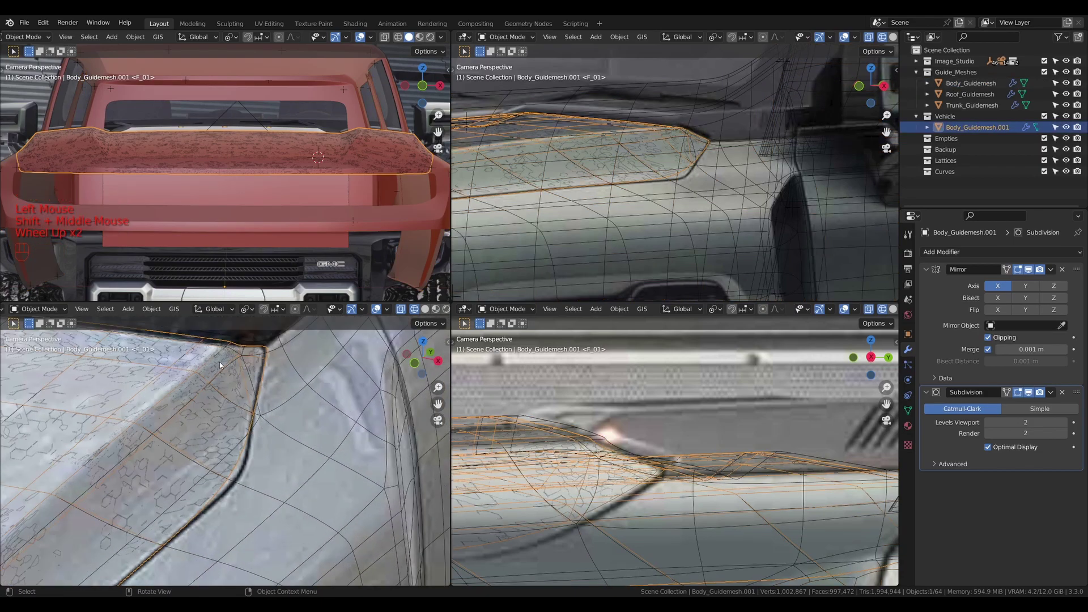
scroll(down, 3)
drag(197, 504, 334, 458)
drag(203, 482, 140, 484)
scroll(up, 3)
drag(197, 467, 263, 430)
scroll(up, 3)
middle_click(211, 501)
key(z)
drag(223, 144, 180, 241)
scroll(up, 3)
middle_click(251, 196)
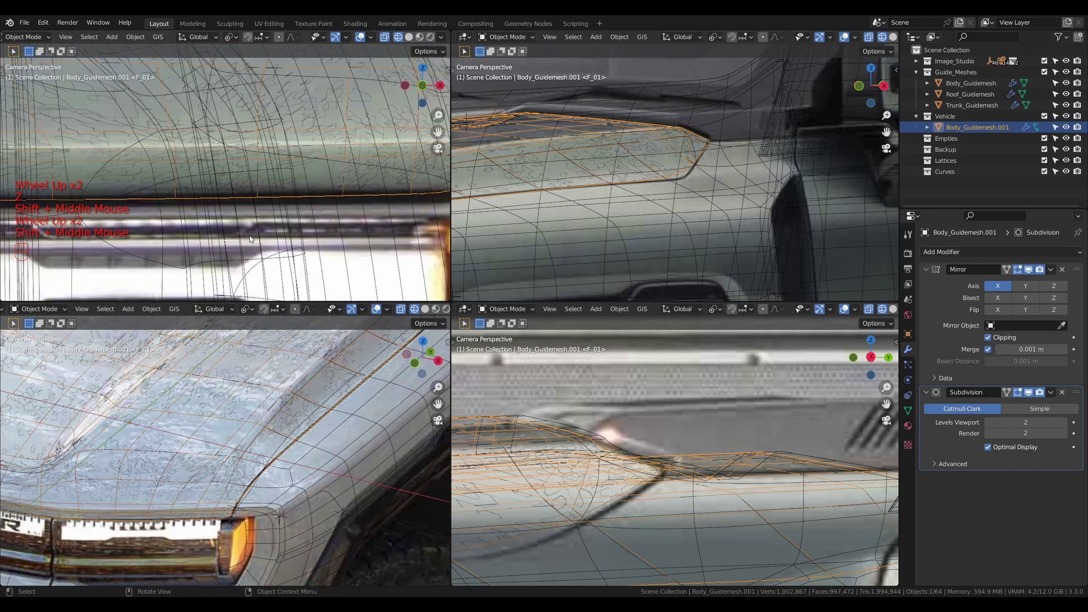
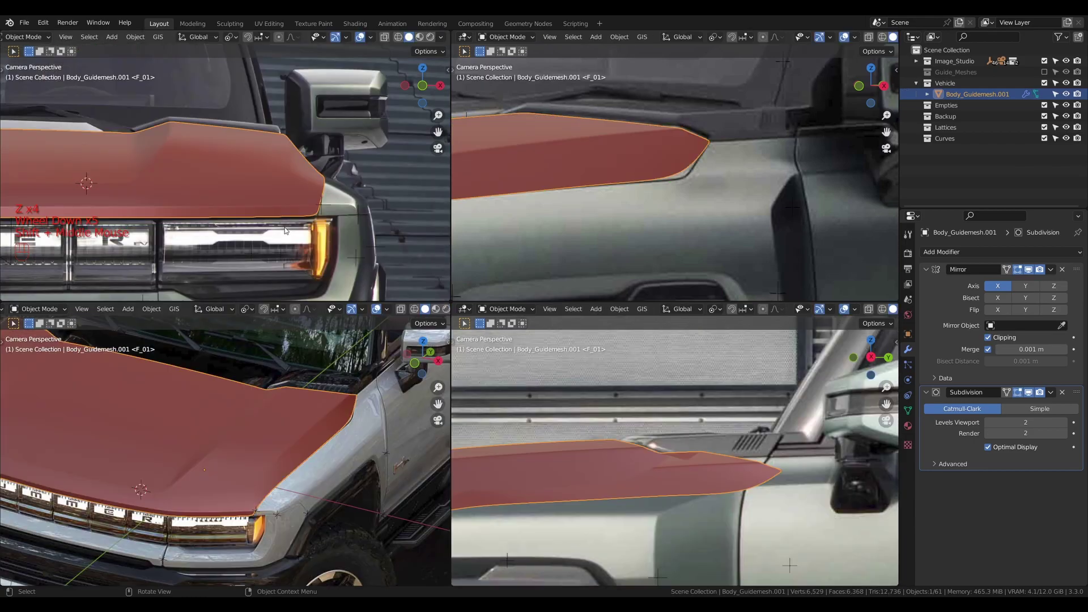
Orbit the top-left viewport to view the hood panel from the side
drag(260, 220, 239, 229)
scroll(up, 3)
drag(252, 216, 204, 236)
drag(178, 240, 222, 228)
scroll(up, 3)
middle_click(261, 231)
drag(253, 243, 261, 201)
scroll(down, 3)
middle_click(256, 214)
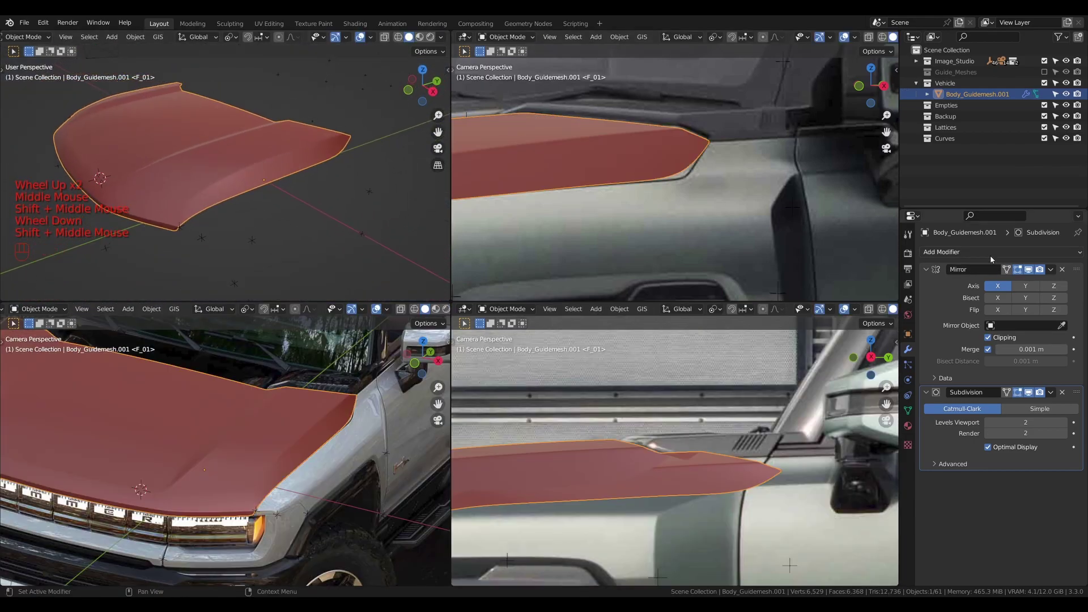
Look over the isolated shrinkwrapped hood panel's front edge and tip from several angles
drag(993, 255, 964, 377)
scroll(down, 3)
drag(1030, 529, 260, 206)
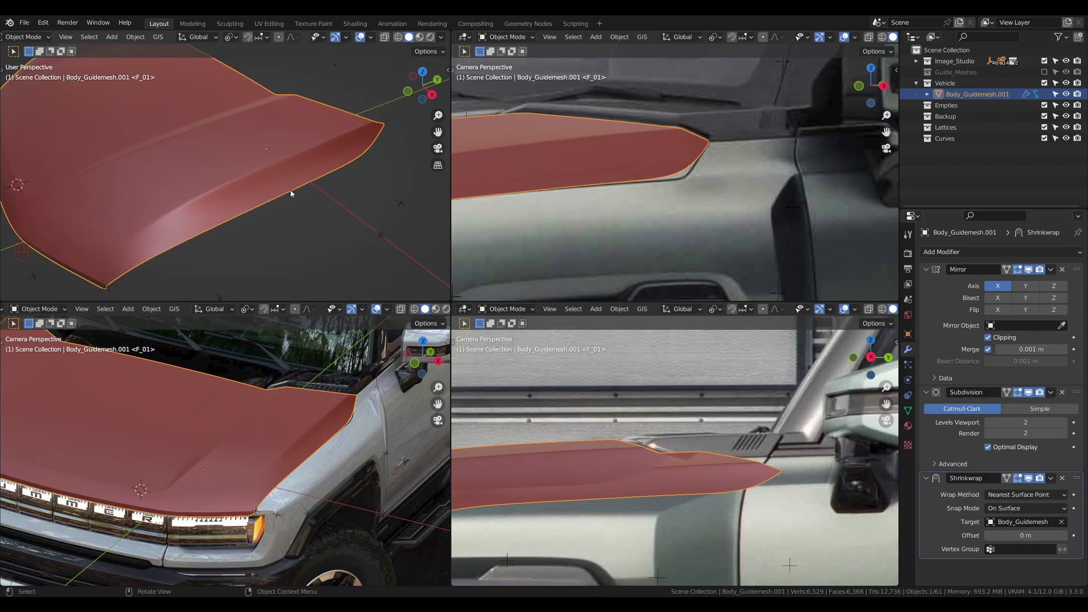
double_click(1034, 481)
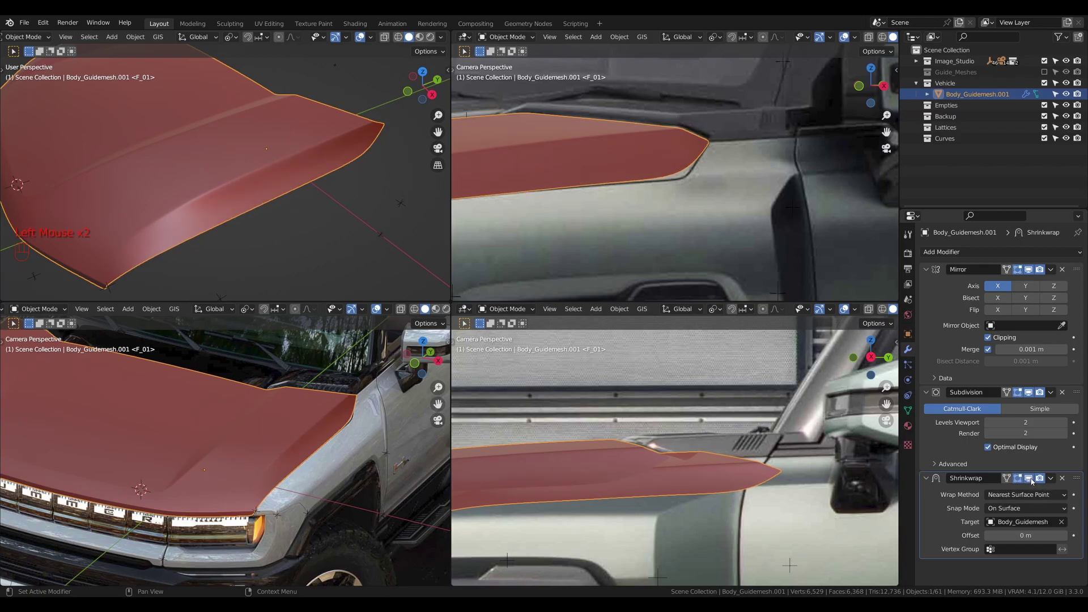
click(1034, 480)
middle_click(309, 237)
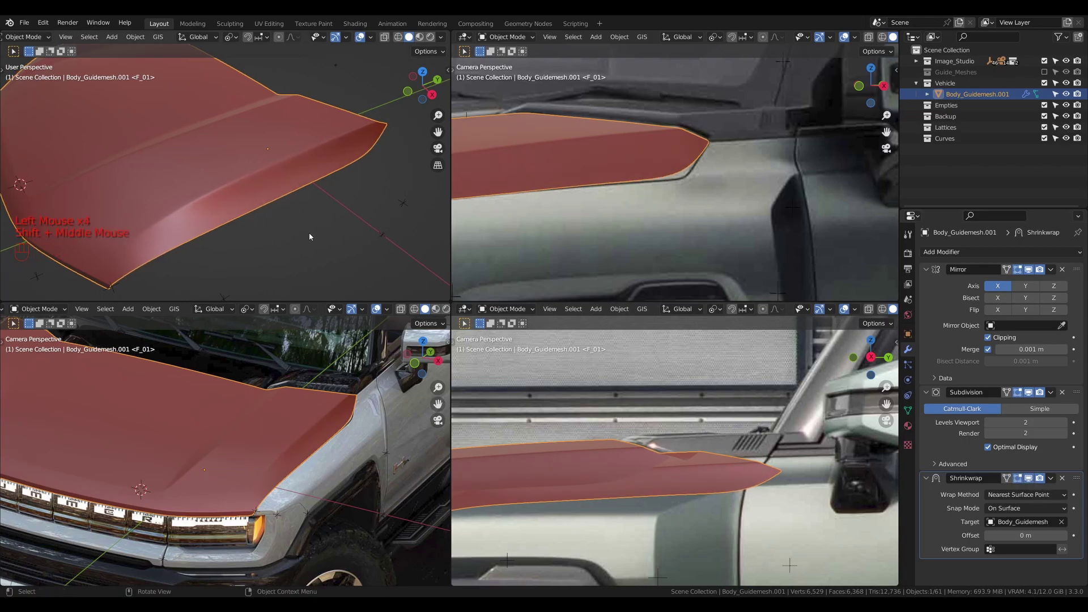
scroll(down, 3)
drag(224, 198, 233, 225)
drag(266, 231, 290, 231)
drag(273, 226, 249, 219)
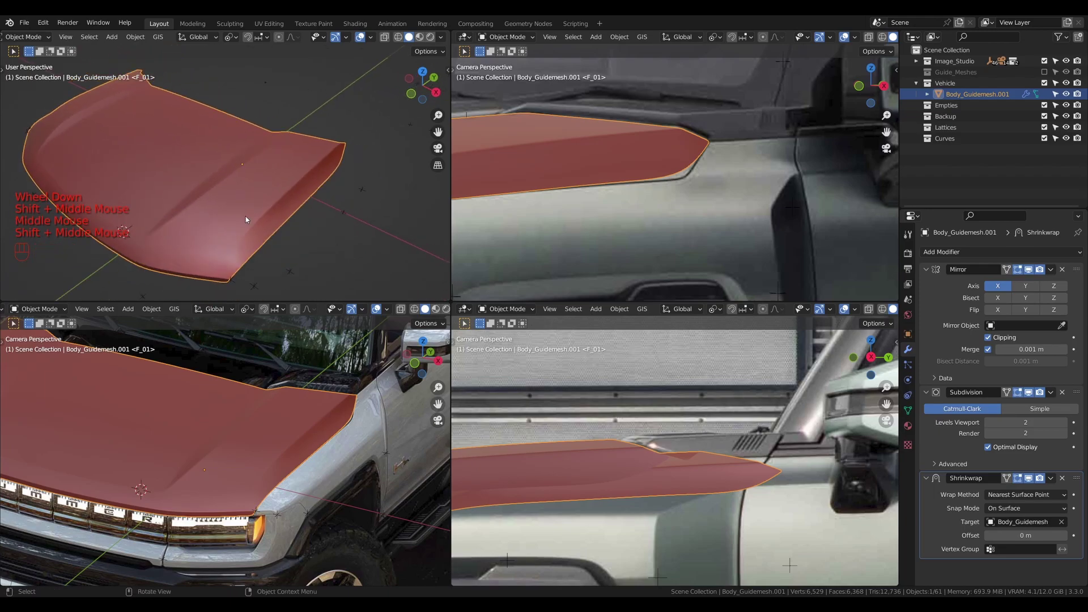
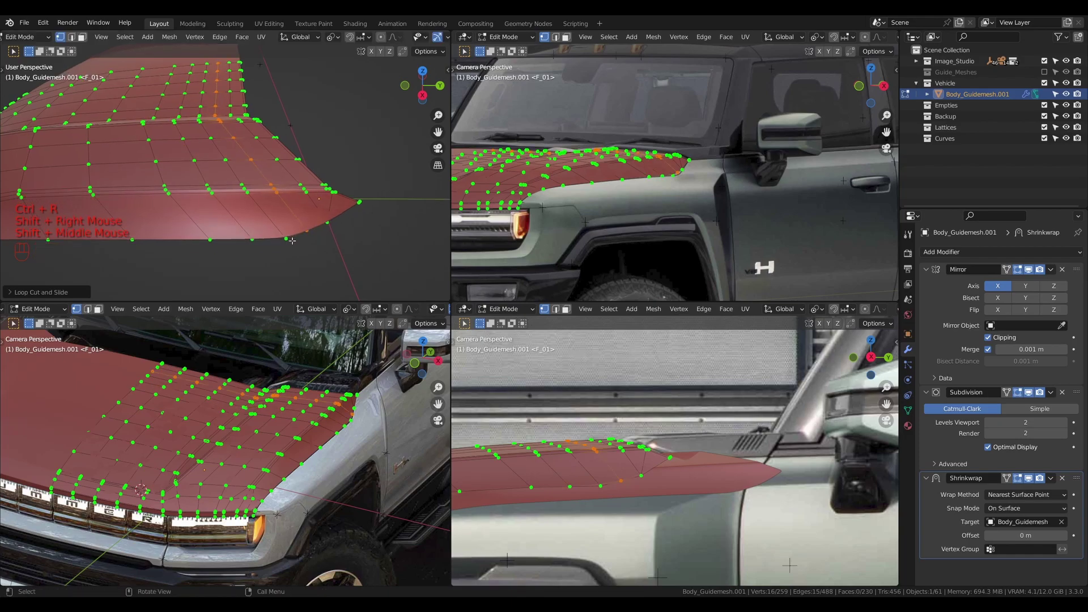
Switch to the scene camera view and open the hood panel for vertex editing
key(KP_0)
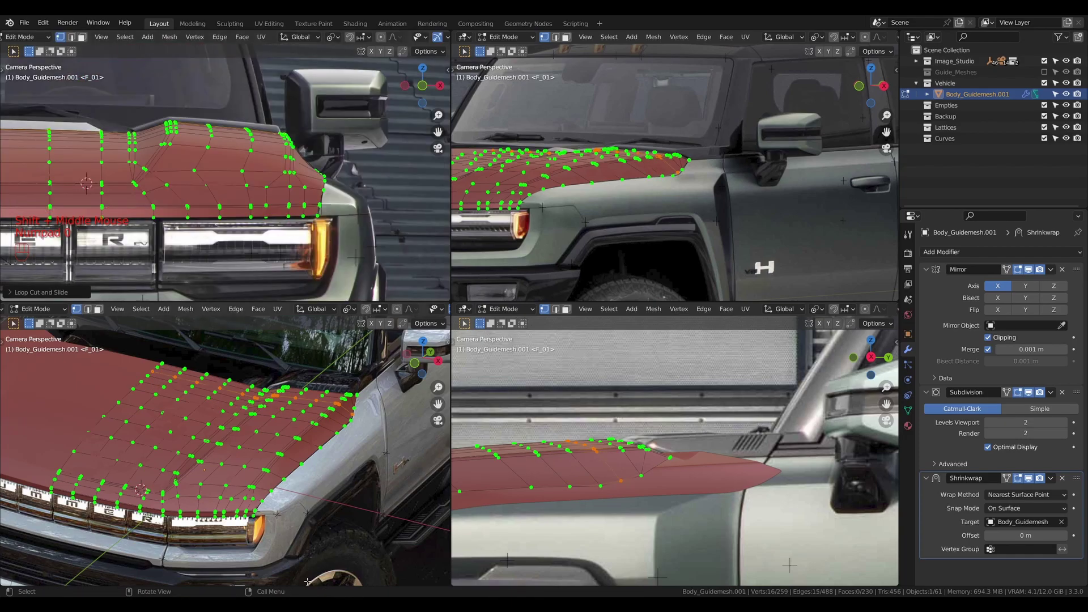
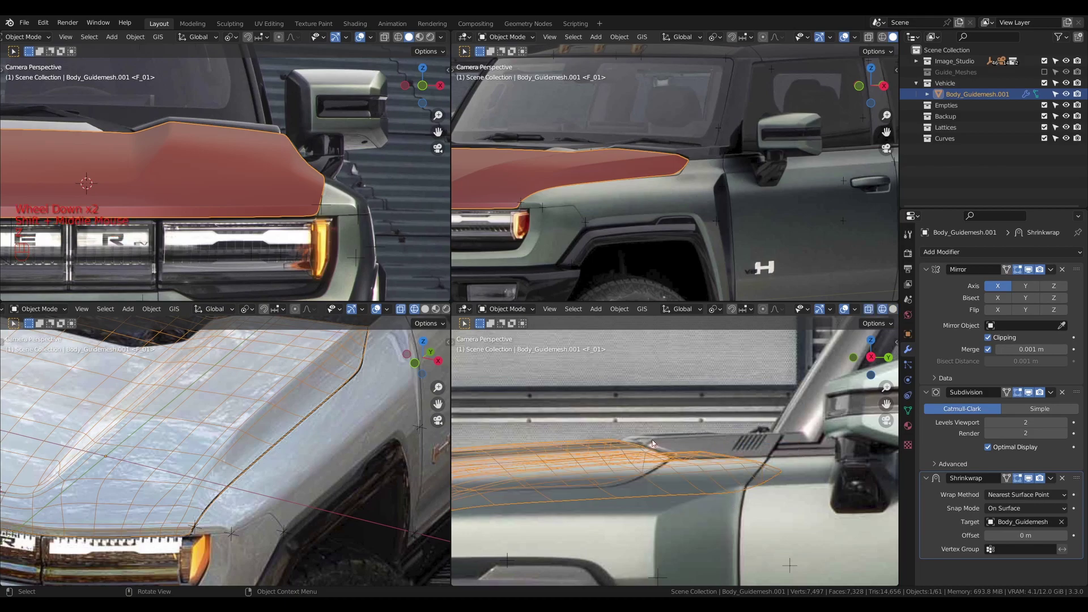
scroll(up, 3)
key(Tab)
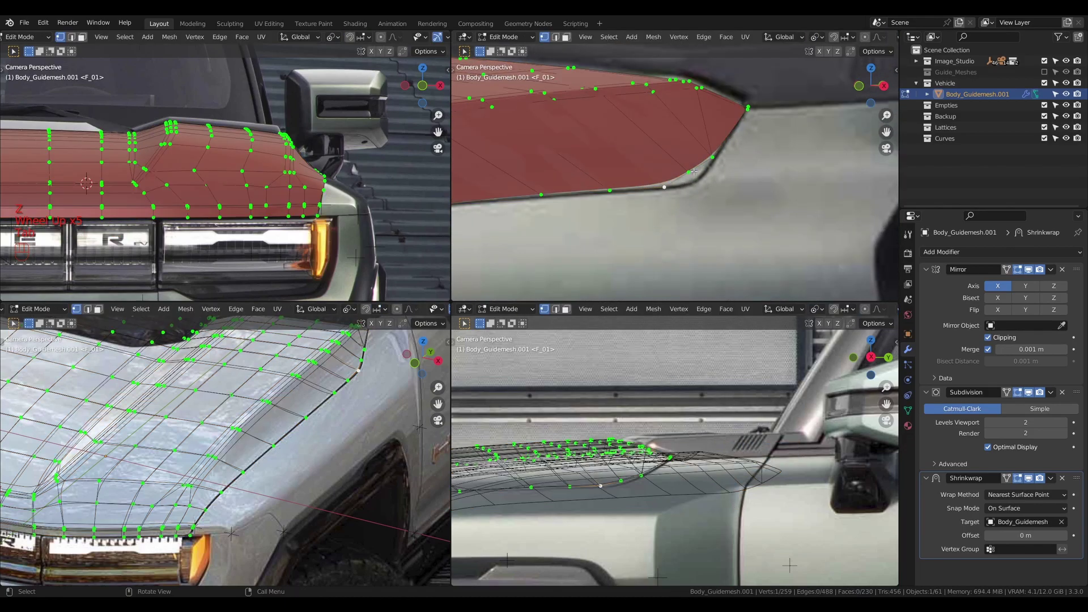
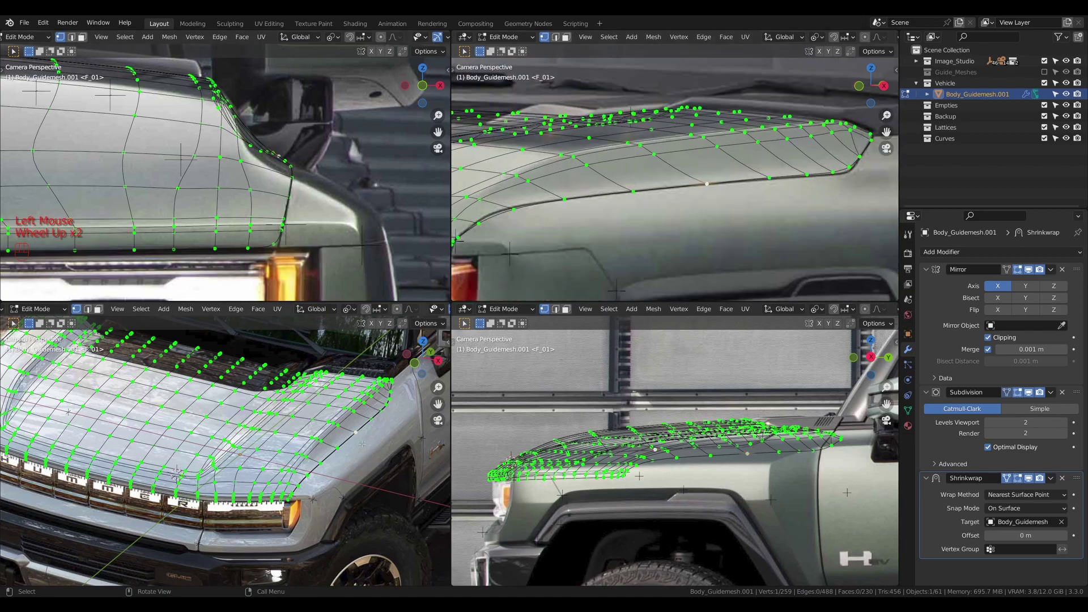
Nudge a hood vertex, undo it, and leave Edit Mode on the hood panel
key(g)
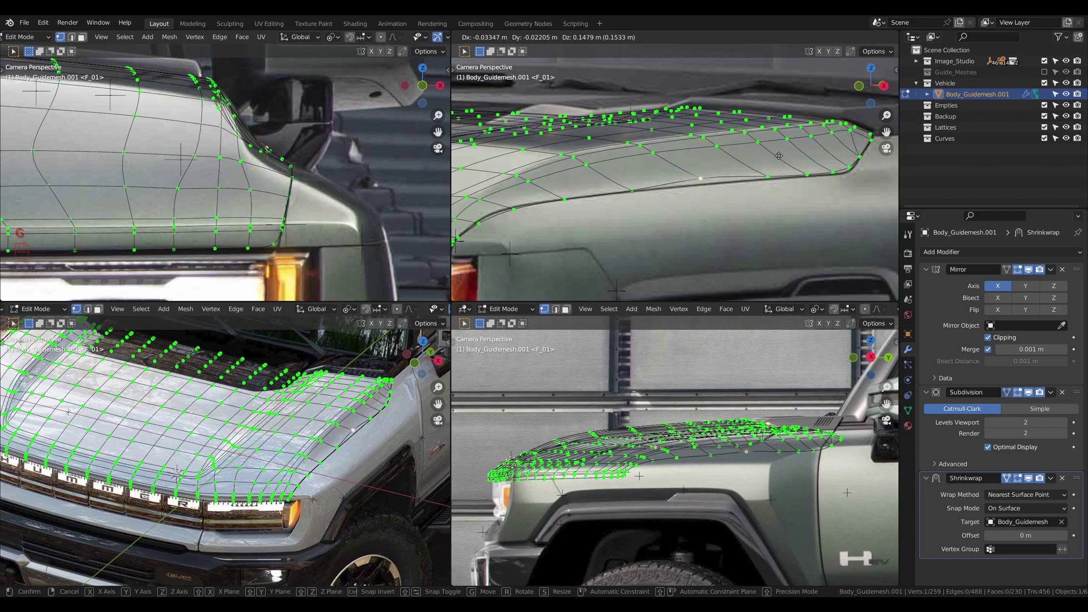
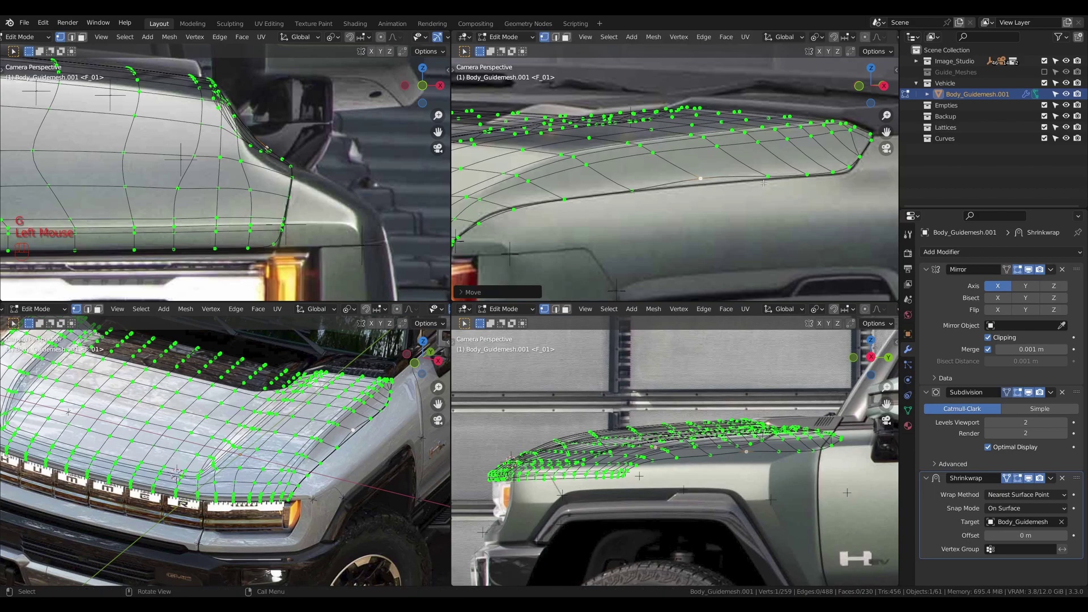
key(ctrl+z)
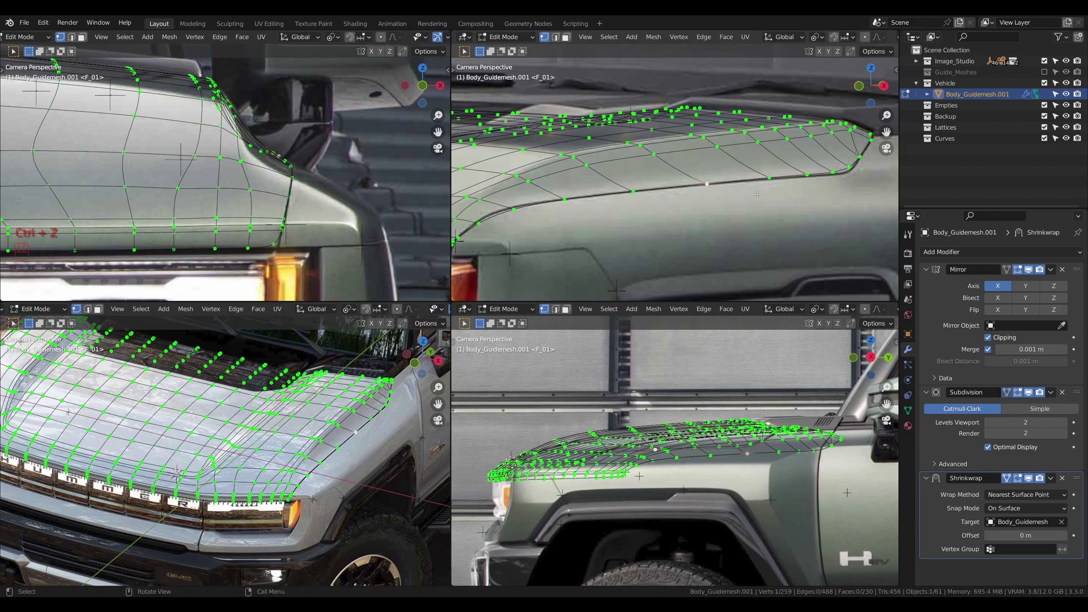
key(Tab)
click(1011, 477)
click(1009, 391)
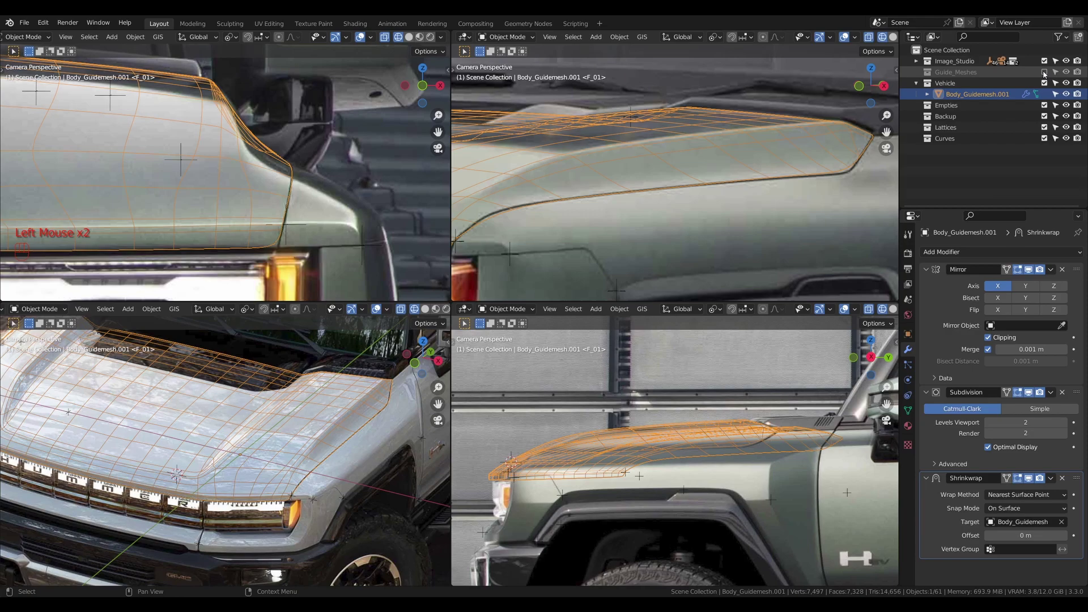
Reveal the Guide_Meshes collection and open Body_Guidemesh for vertex editing
click(1046, 74)
click(817, 197)
key(Tab)
middle_click(744, 183)
Toggle wireframe on the body guide mesh and undo the last change
key(z)
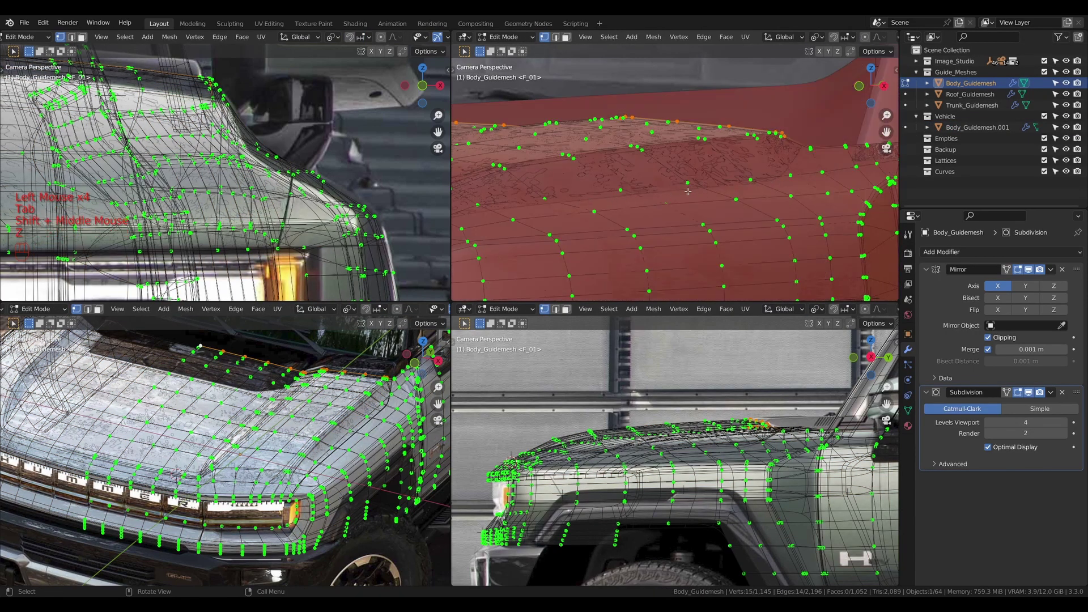
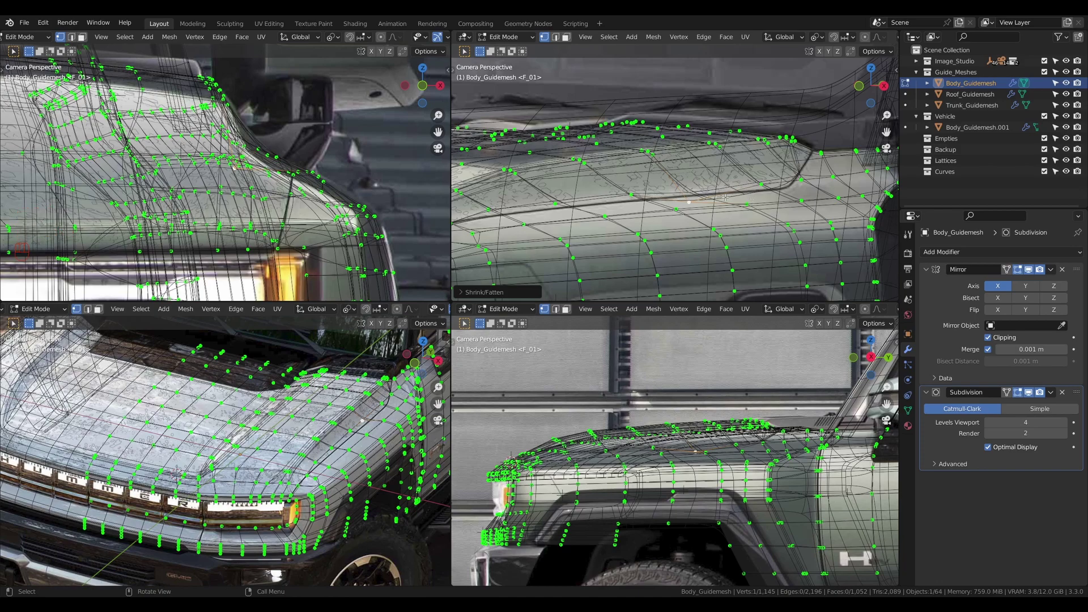
key(ctrl+z)
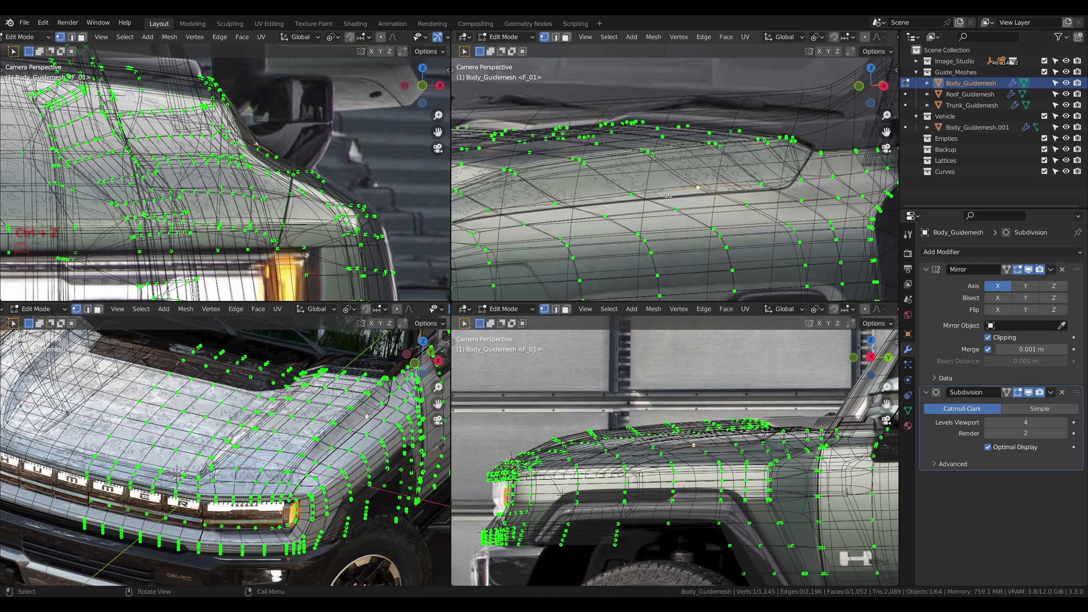
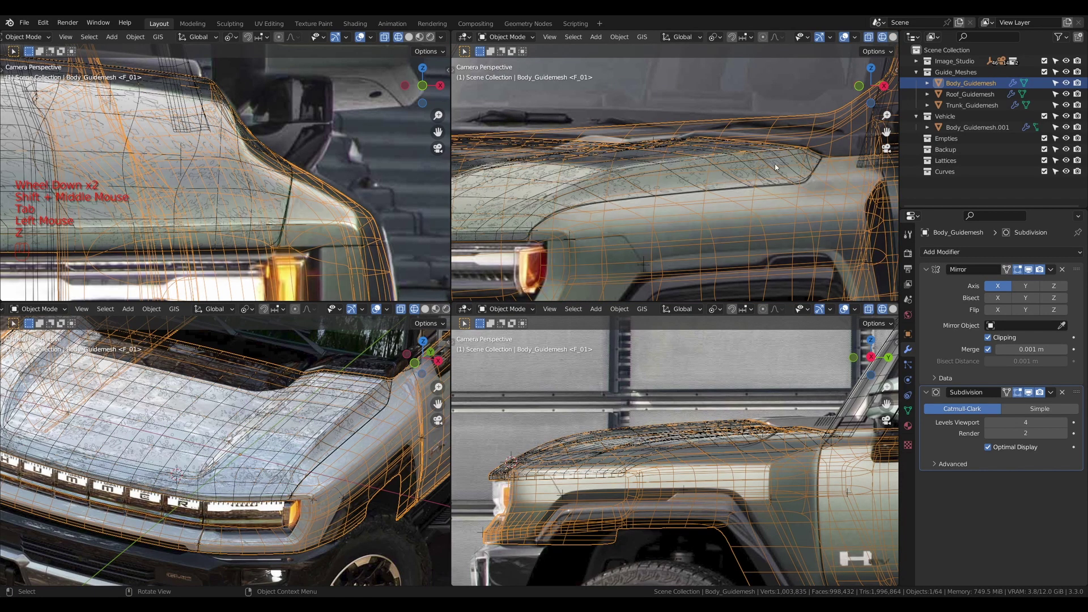
Compare the hood panel and Body_Guidemesh in wireframe, ending with the body mesh selected
click(802, 179)
key(z)
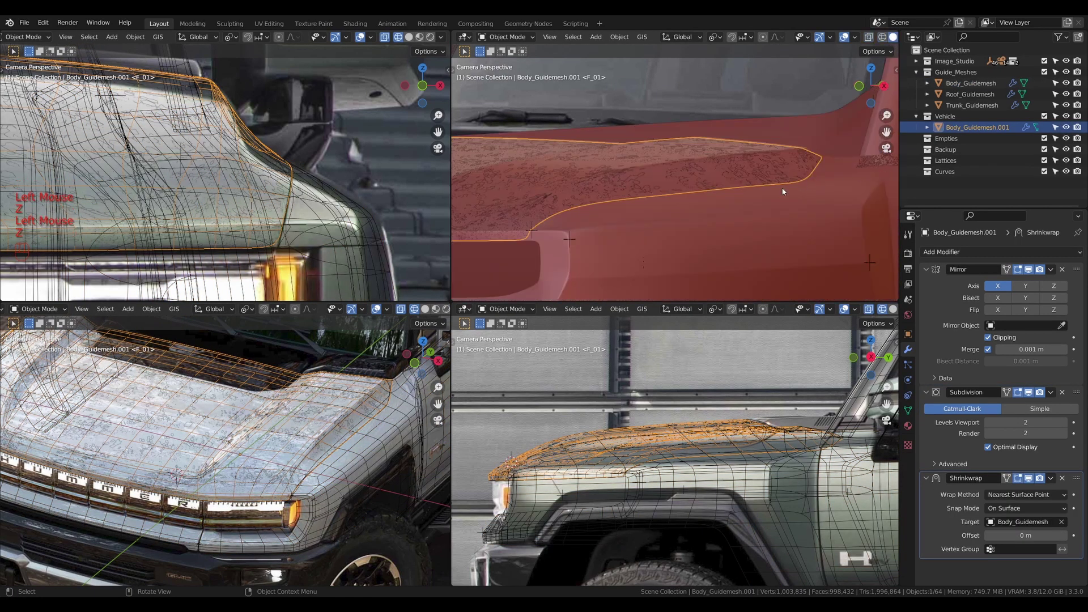
click(792, 204)
key(z)
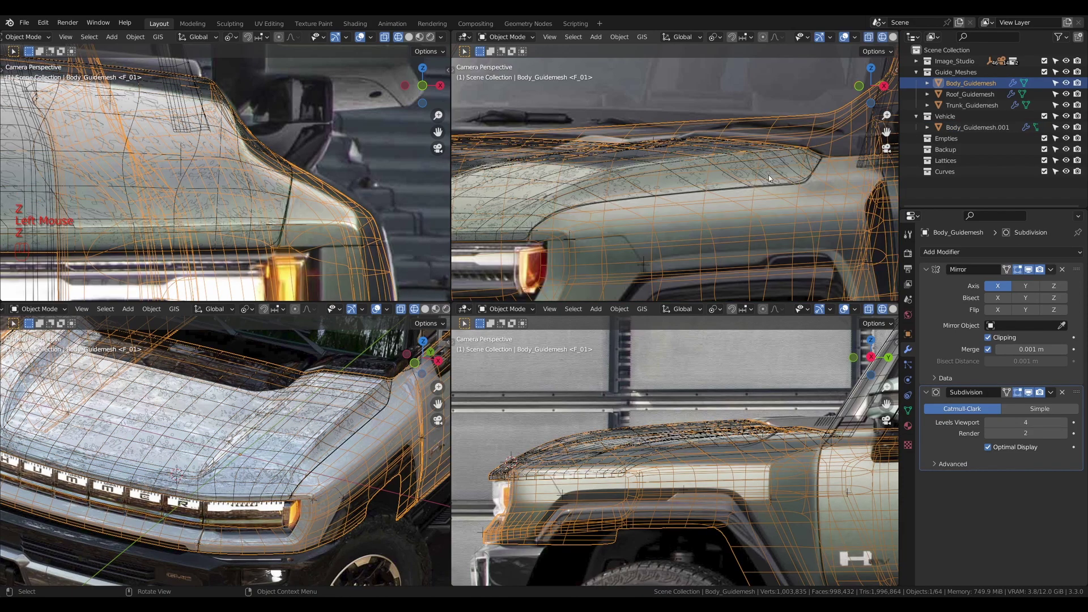
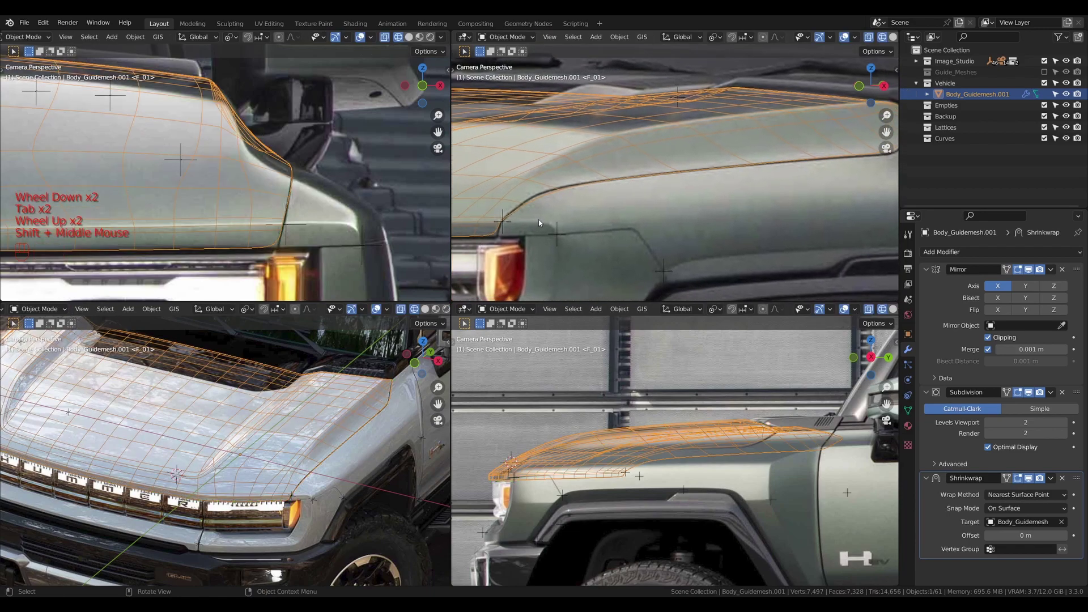
Pan and zoom along the hood panel from its rear edge to the front and headlight area
drag(535, 207, 618, 201)
scroll(up, 3)
scroll(down, 3)
drag(766, 176, 758, 172)
drag(754, 172, 636, 199)
scroll(up, 3)
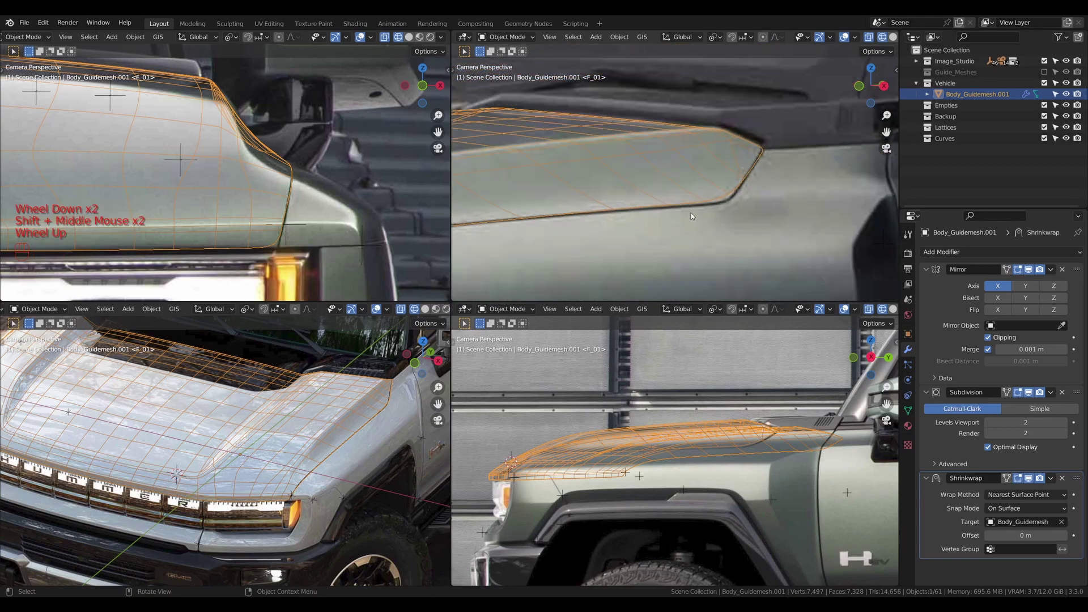
scroll(down, 3)
drag(586, 234, 669, 222)
drag(573, 236, 630, 227)
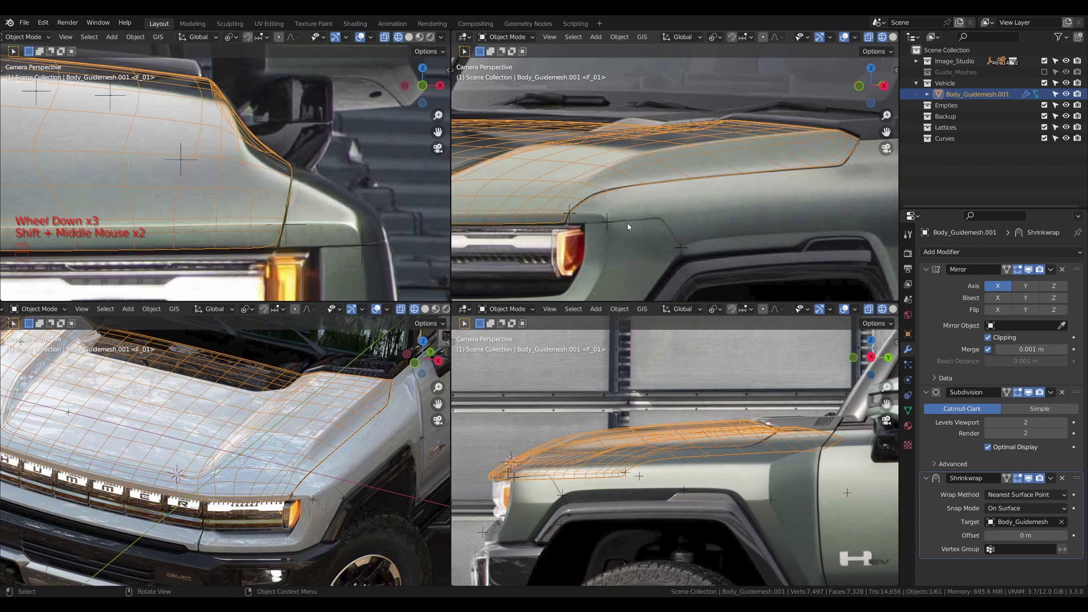
drag(597, 223, 645, 218)
Enter Edit Mode on the hood panel and select all its vertices
key(Tab)
key(a)
scroll(up, 3)
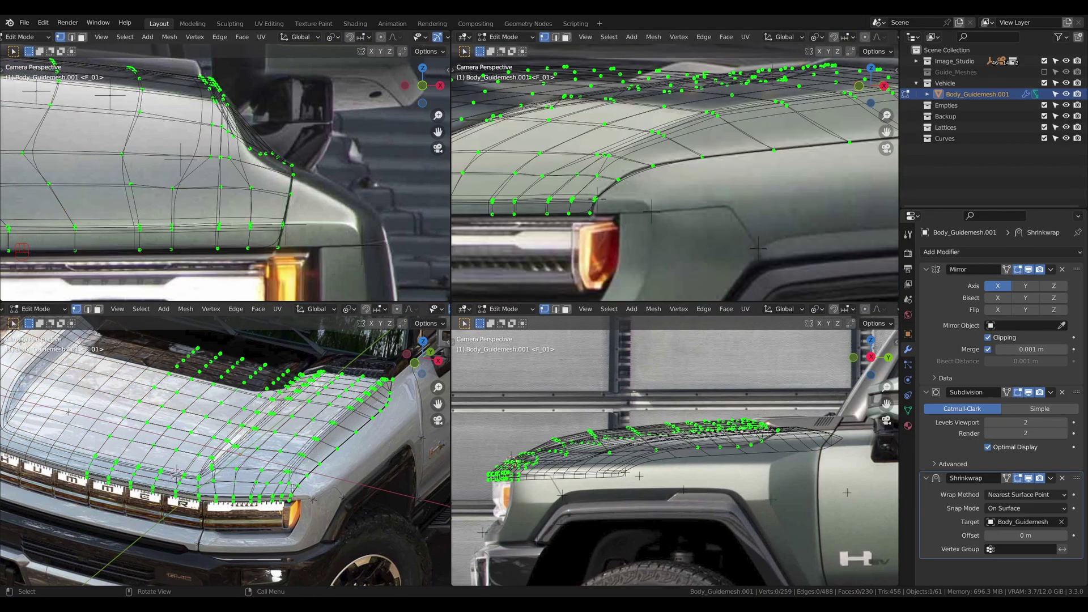
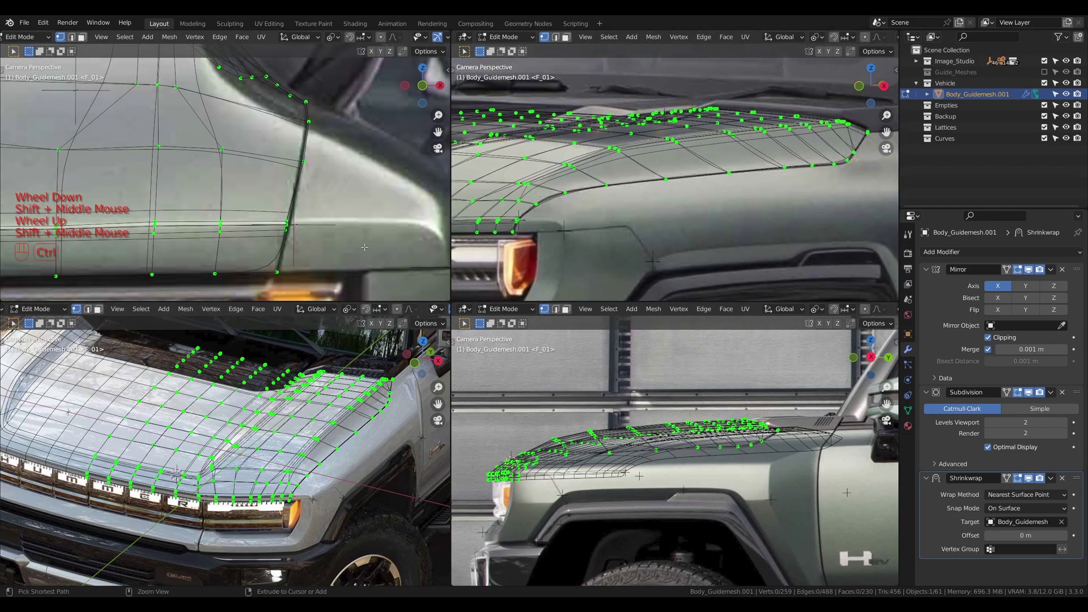
Slide an edge loop with even offset, then duplicate the Shrinkwrap modifier as Shrinkwrap.001
key(ctrl+r)
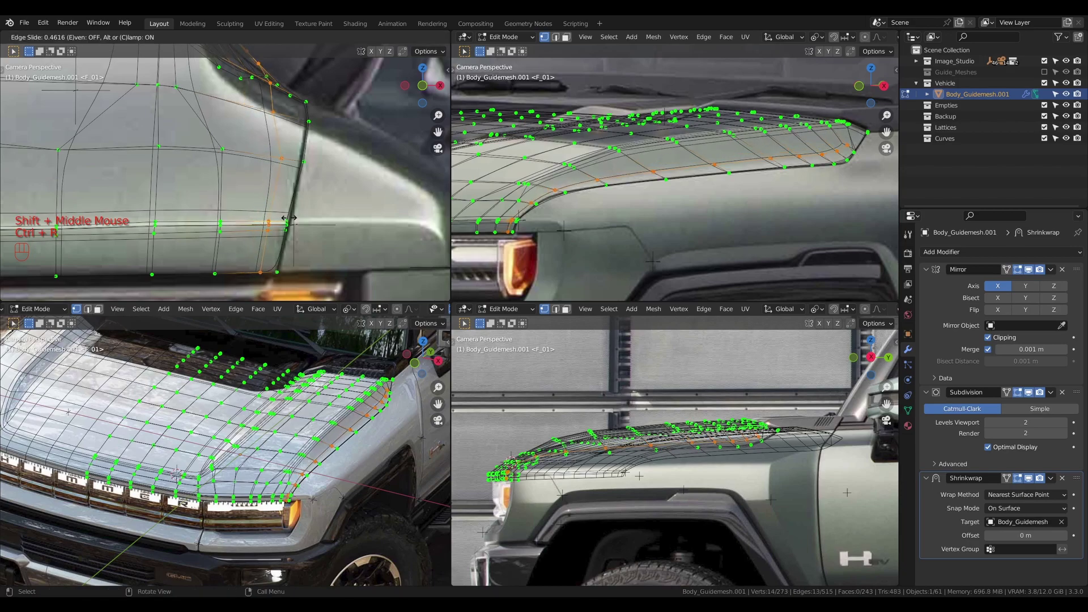
key(e)
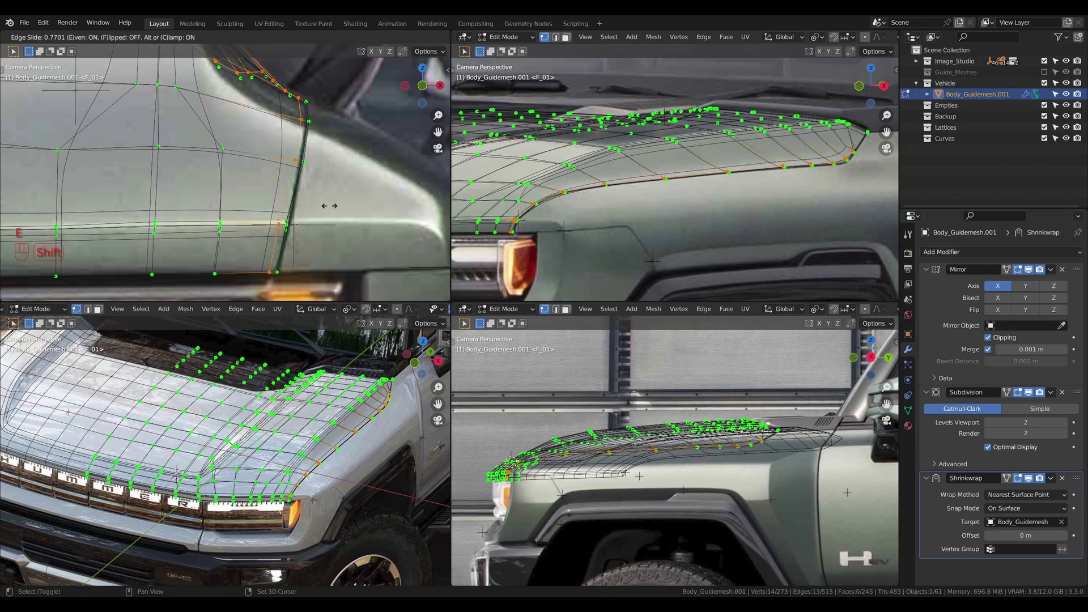
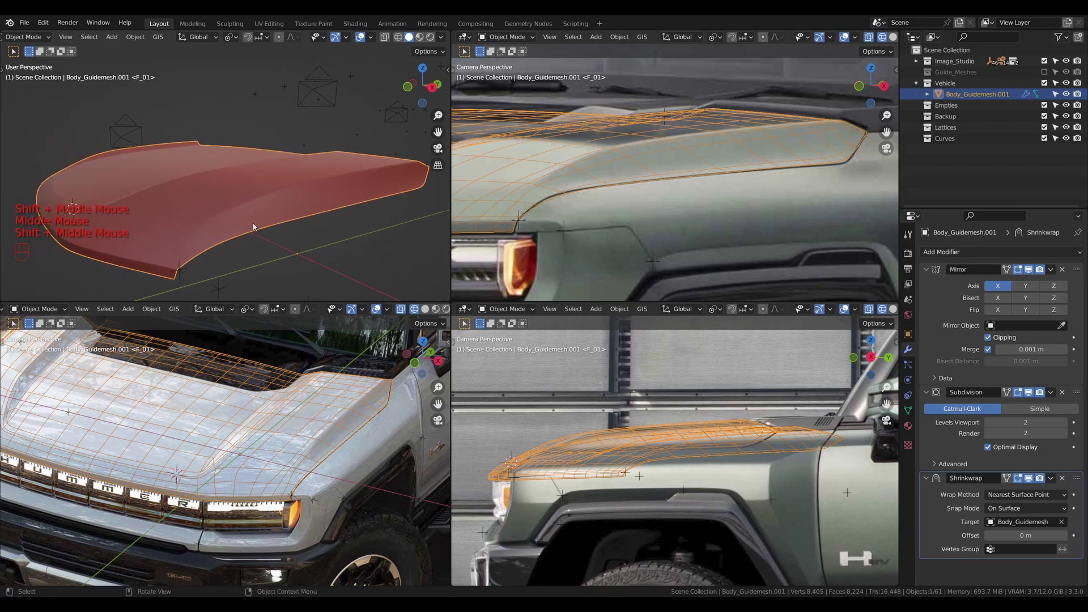
drag(1051, 481, 1011, 523)
scroll(down, 3)
scroll(down, 3)
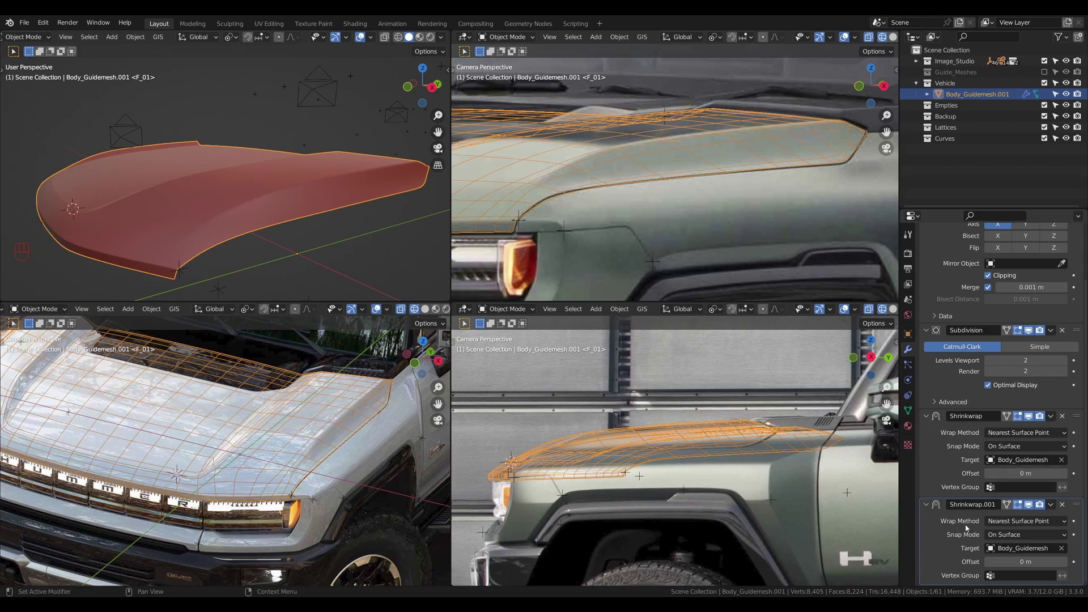
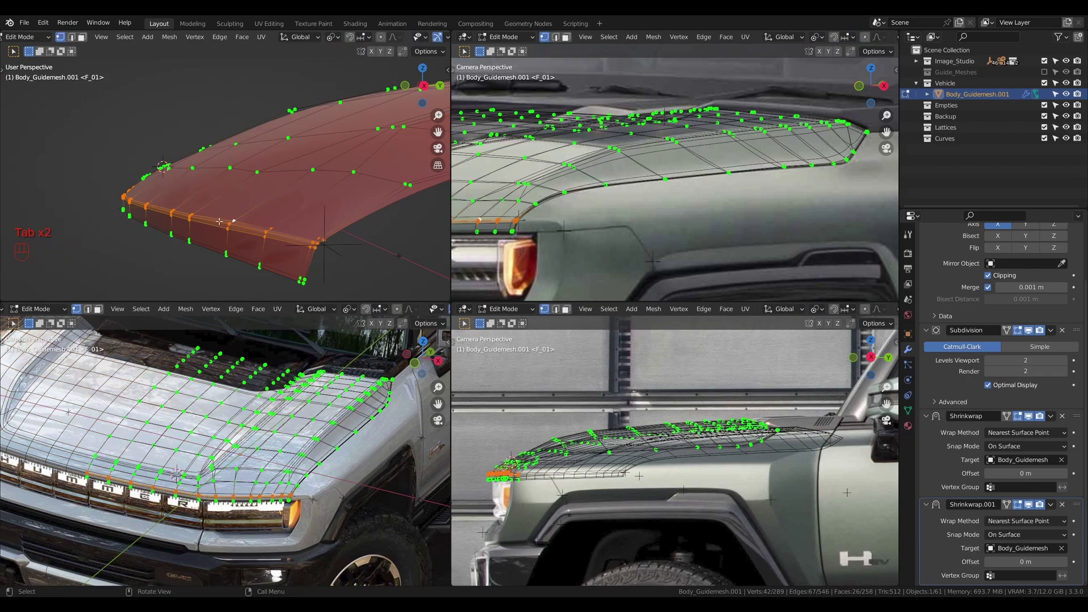
key(Tab)
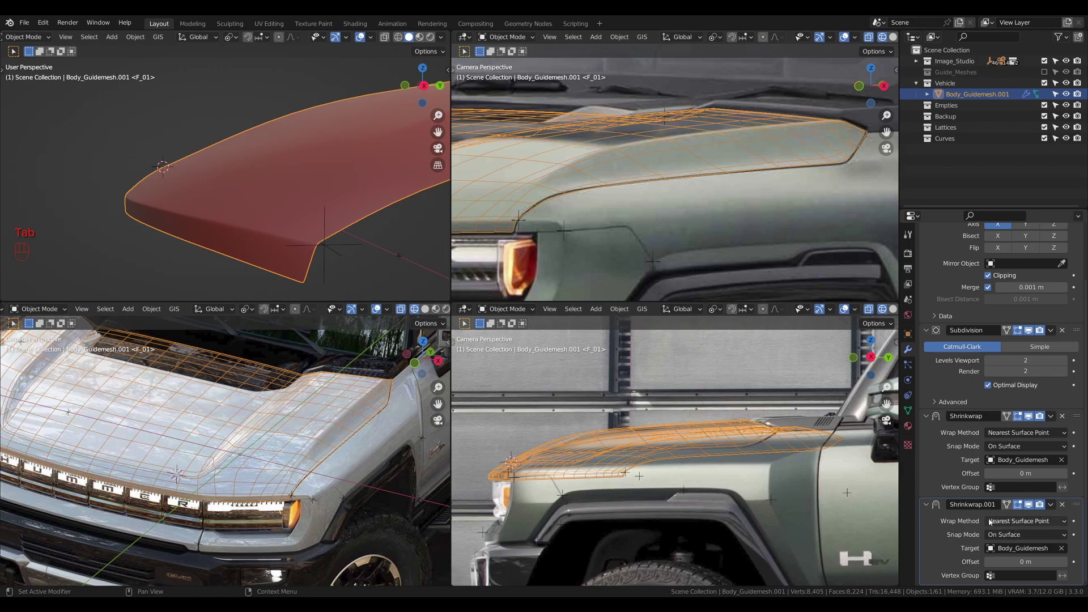
scroll(down, 3)
drag(326, 229, 265, 238)
drag(285, 247, 329, 257)
drag(340, 250, 284, 242)
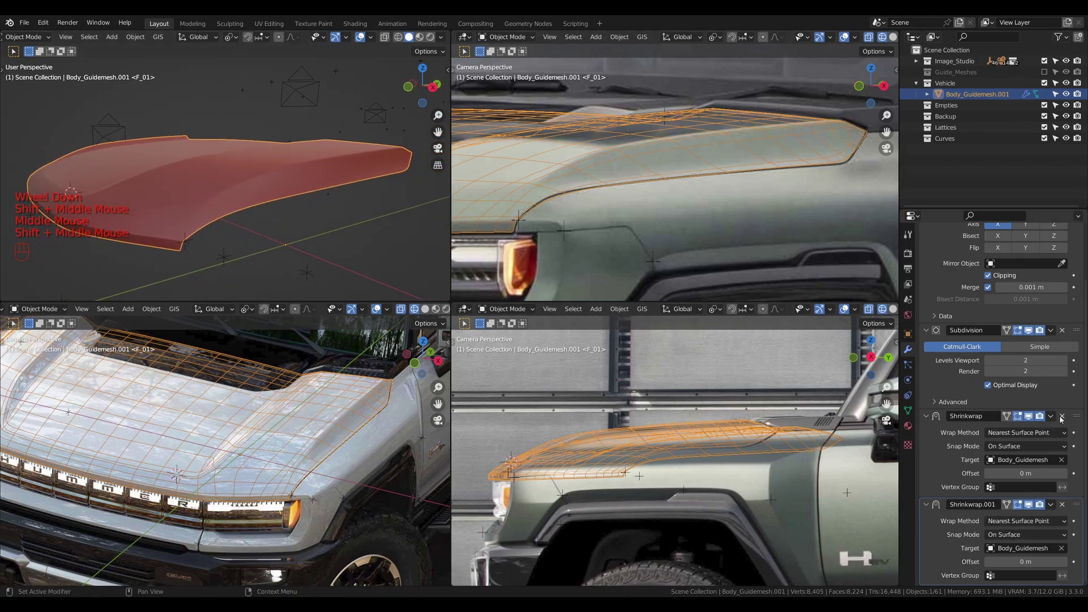
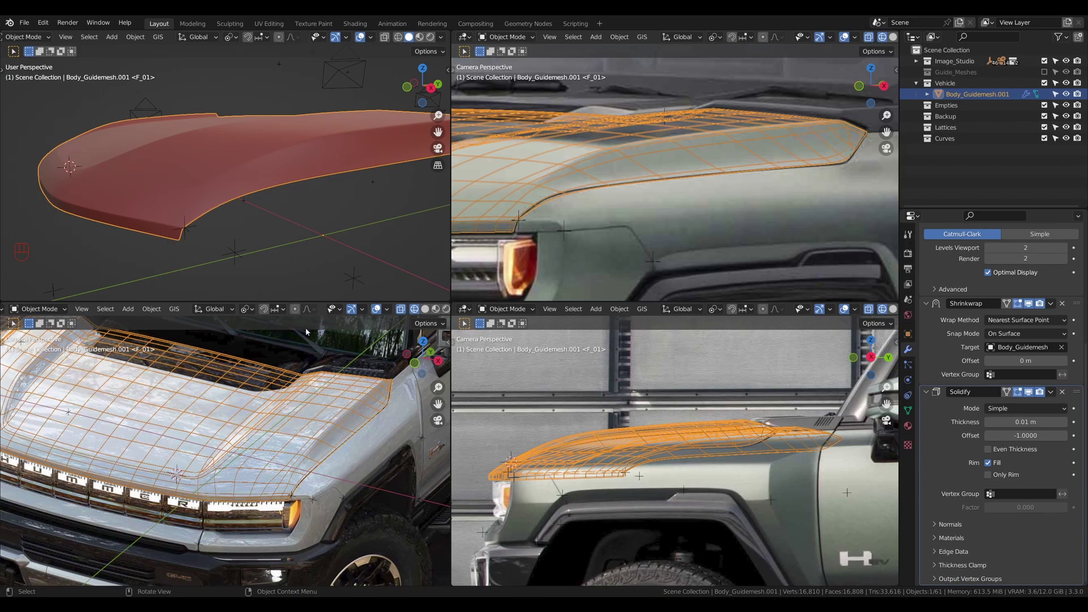
Bring up the Apply options for the hood panel
key(ctrl+a)
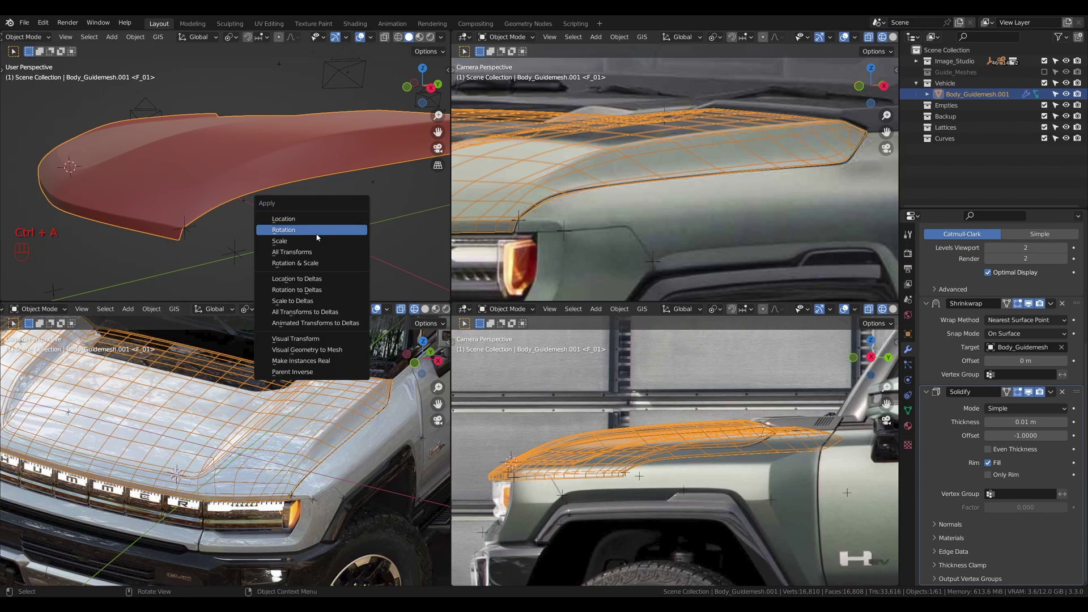
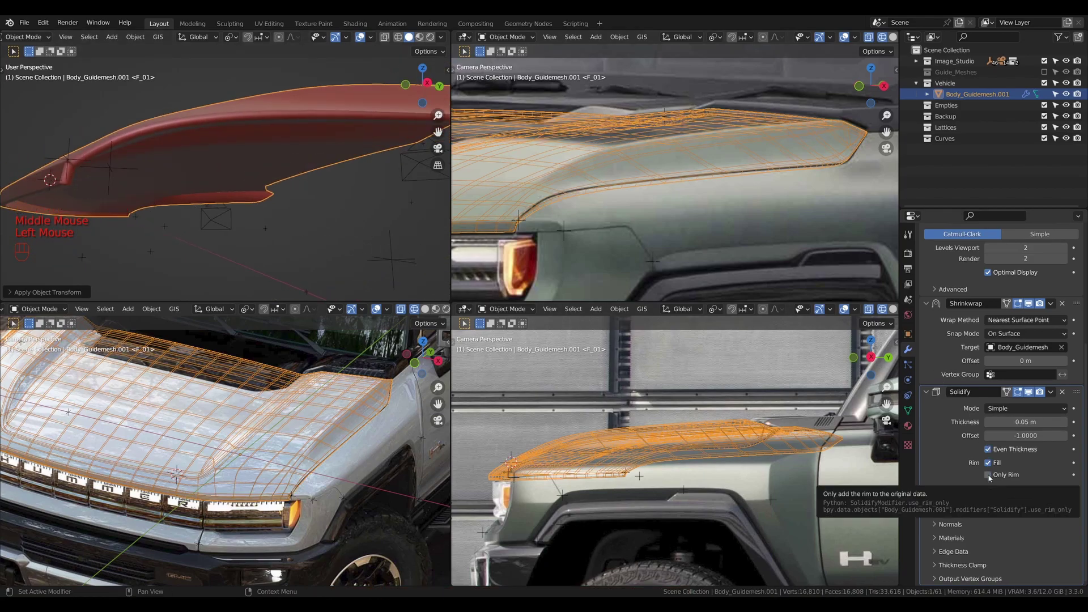
Enable Only Rim on the Solidify, duplicate it, and apply the Solidify.001 copy into the mesh
click(991, 477)
drag(146, 174, 223, 188)
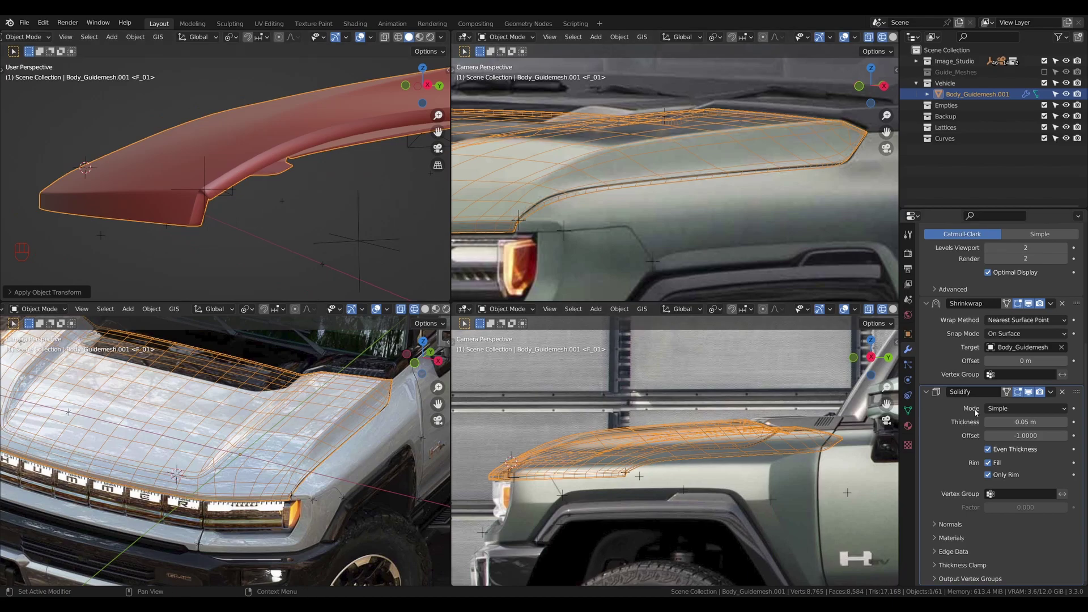
drag(1051, 392, 1011, 419)
scroll(down, 3)
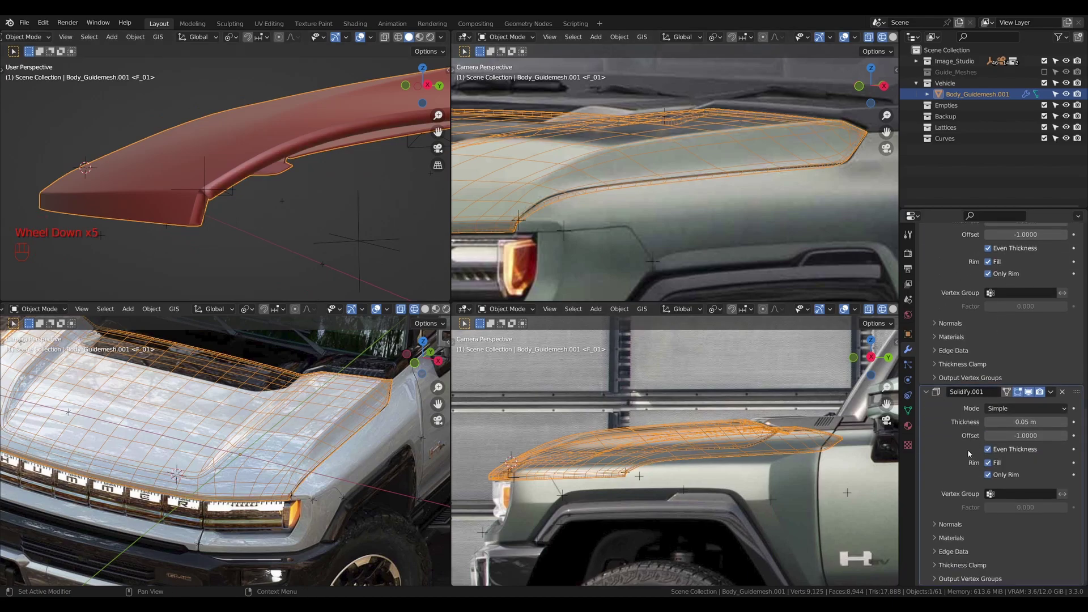
key(ctrl+a)
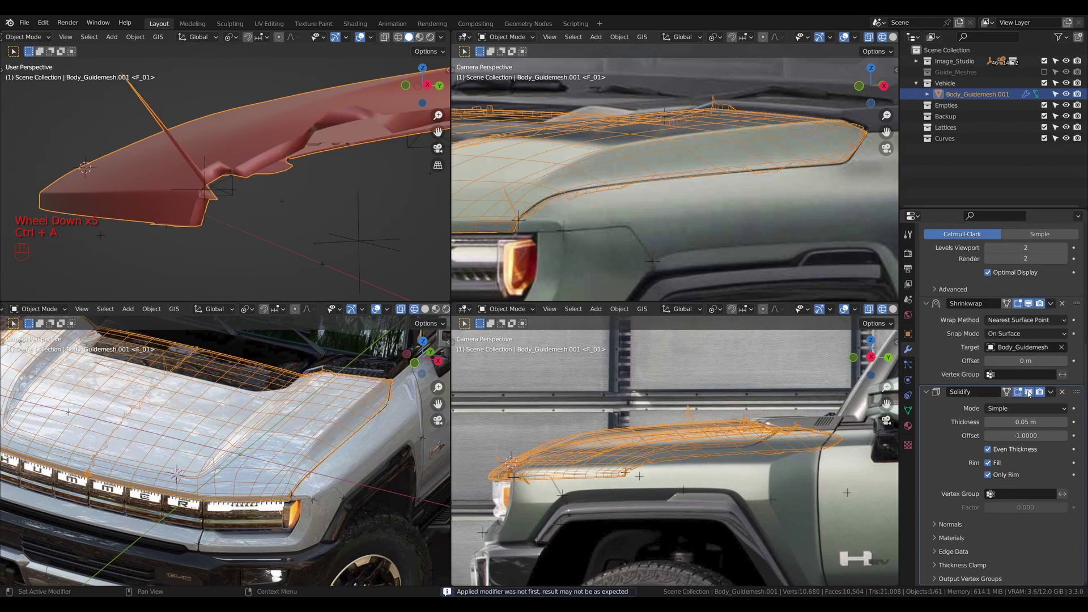
click(1030, 394)
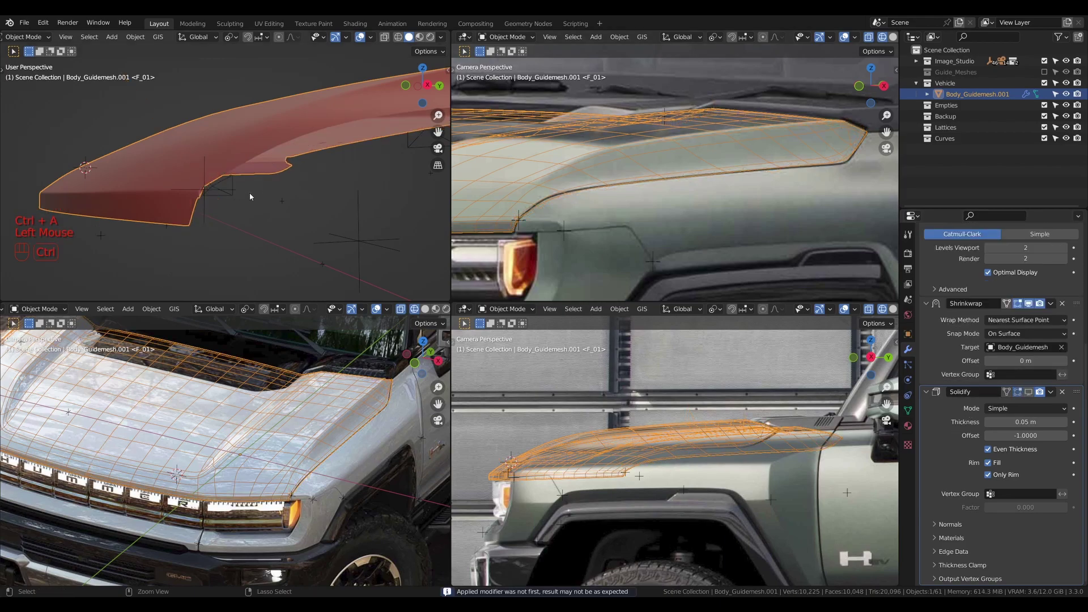
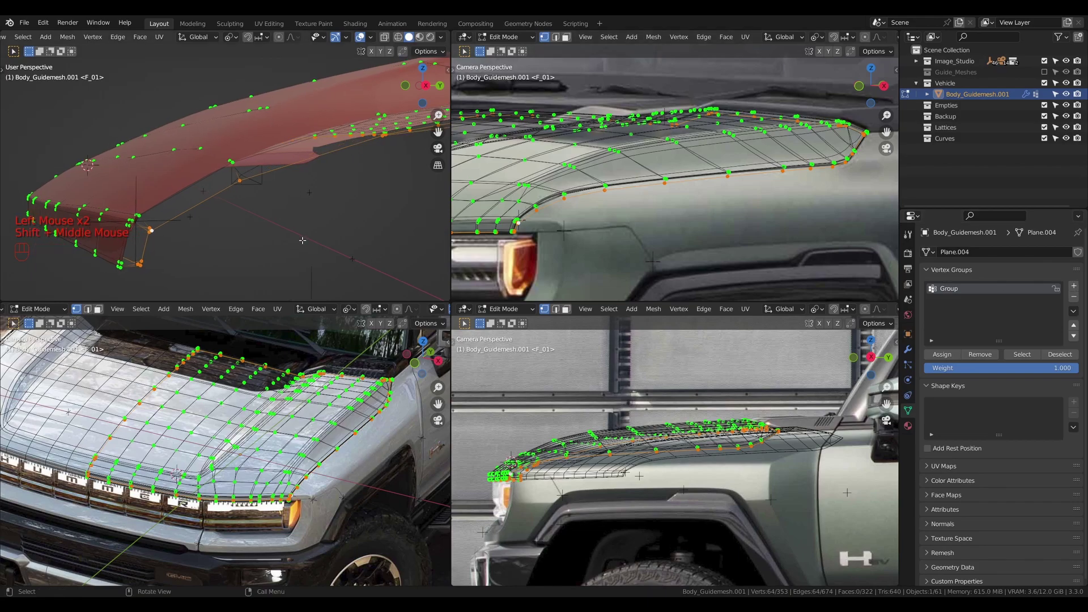
Invert the selection to the hood's surface vertices and return to the modifier stack
key(ctrl+i)
key(ctrl+i)
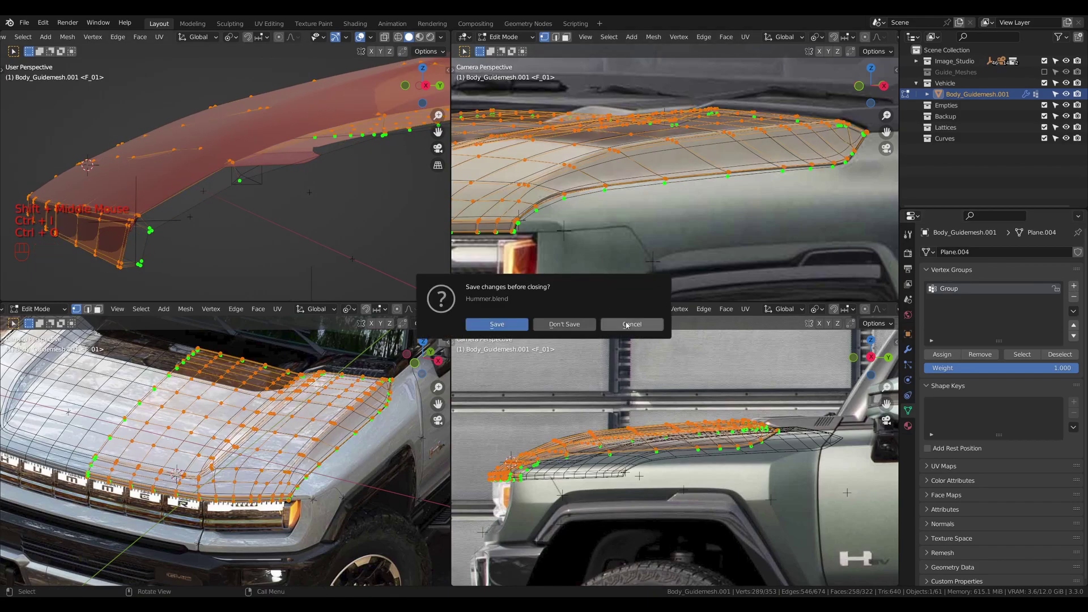
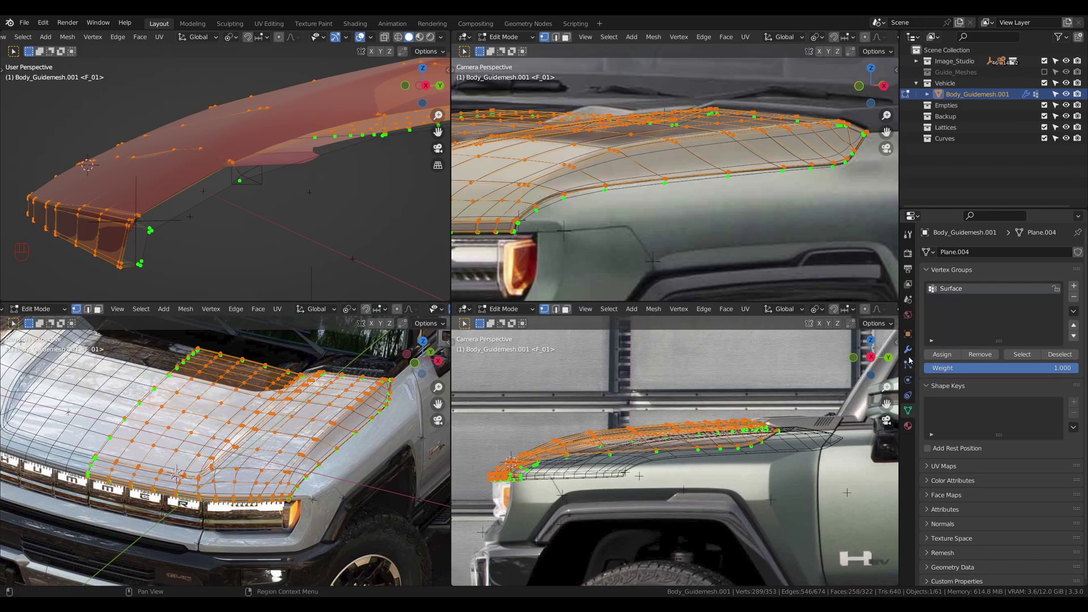
click(911, 352)
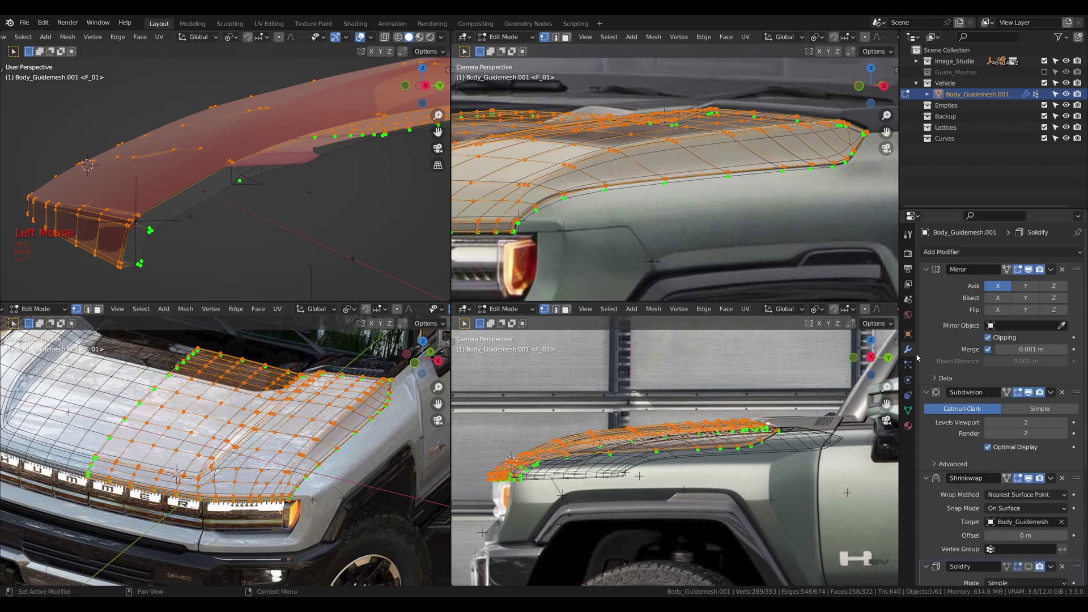
scroll(down, 3)
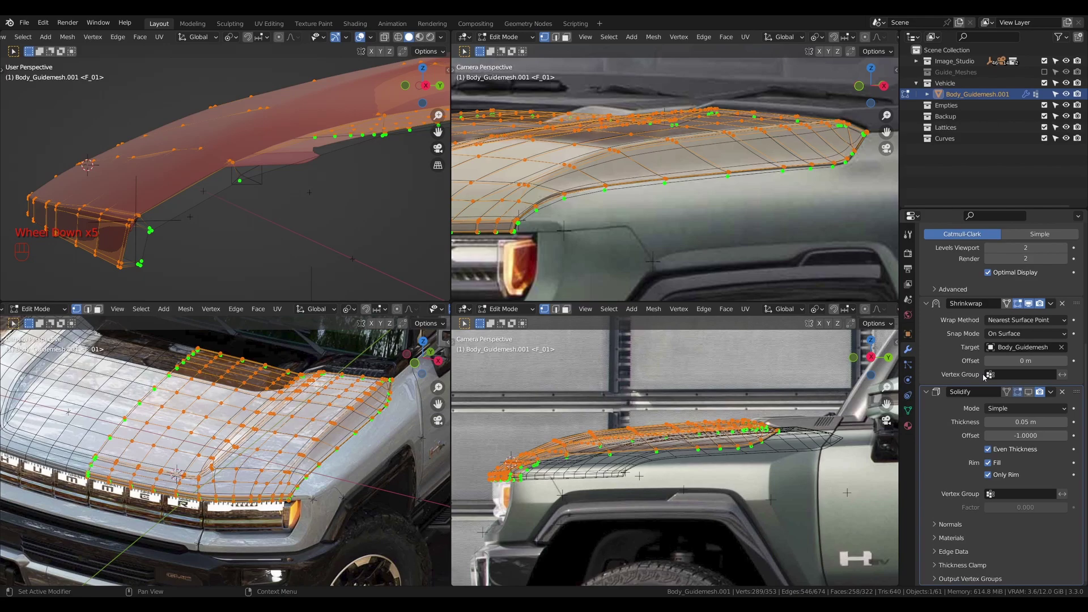
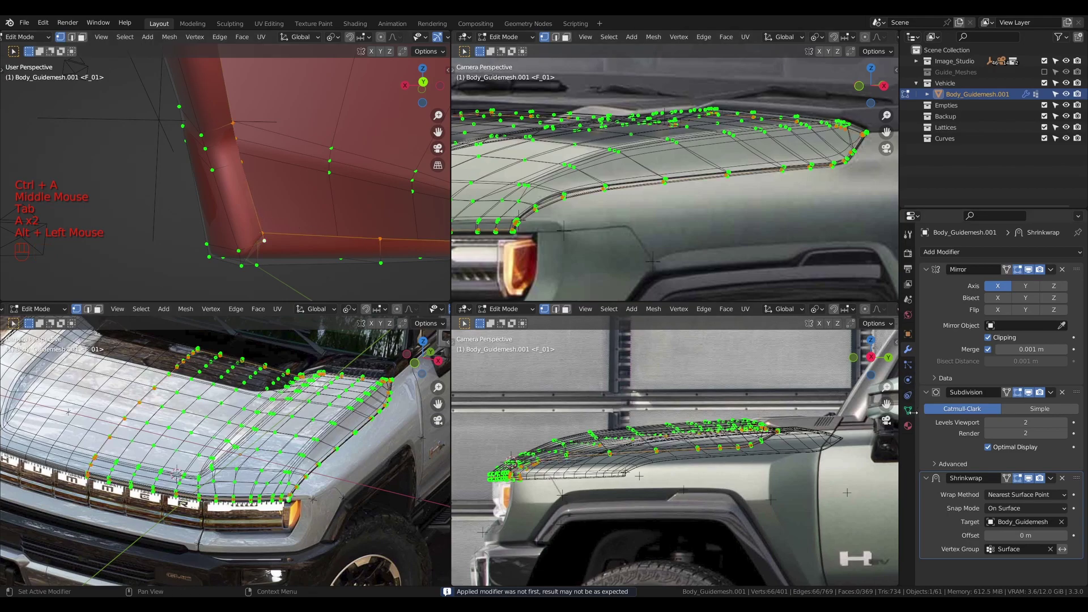
Show the hood's vertex group list in the Object Data properties
click(914, 414)
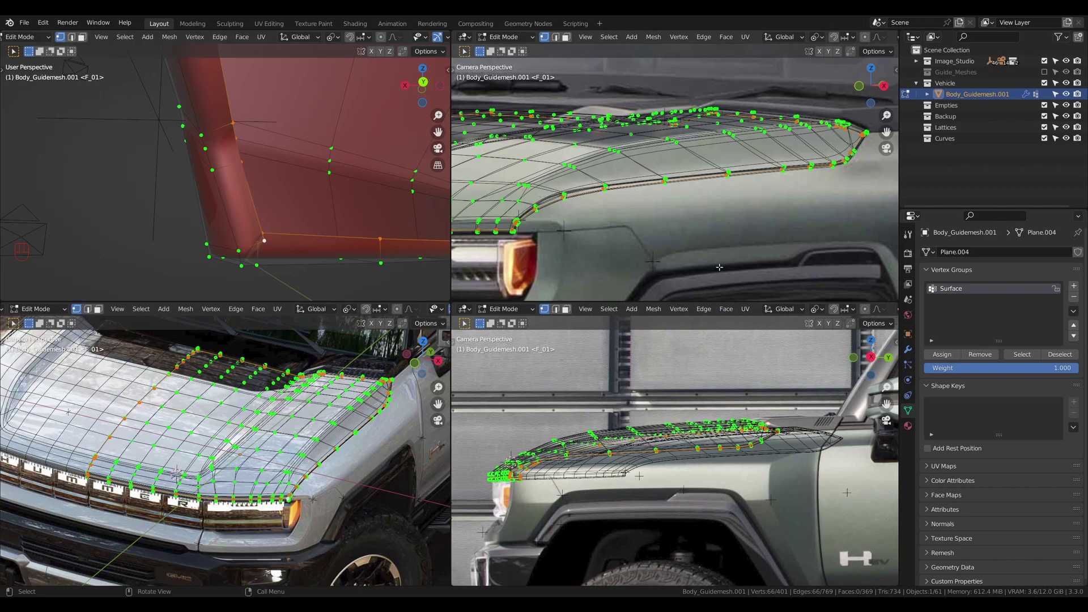
Select a loop of rim vertices on the hood for removal
double_click(988, 355)
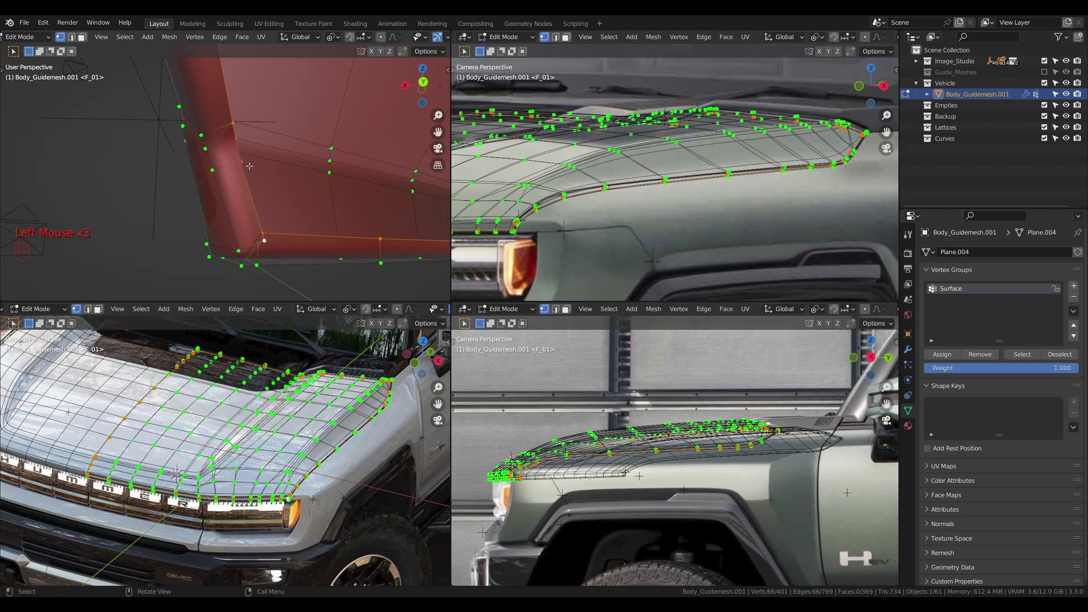
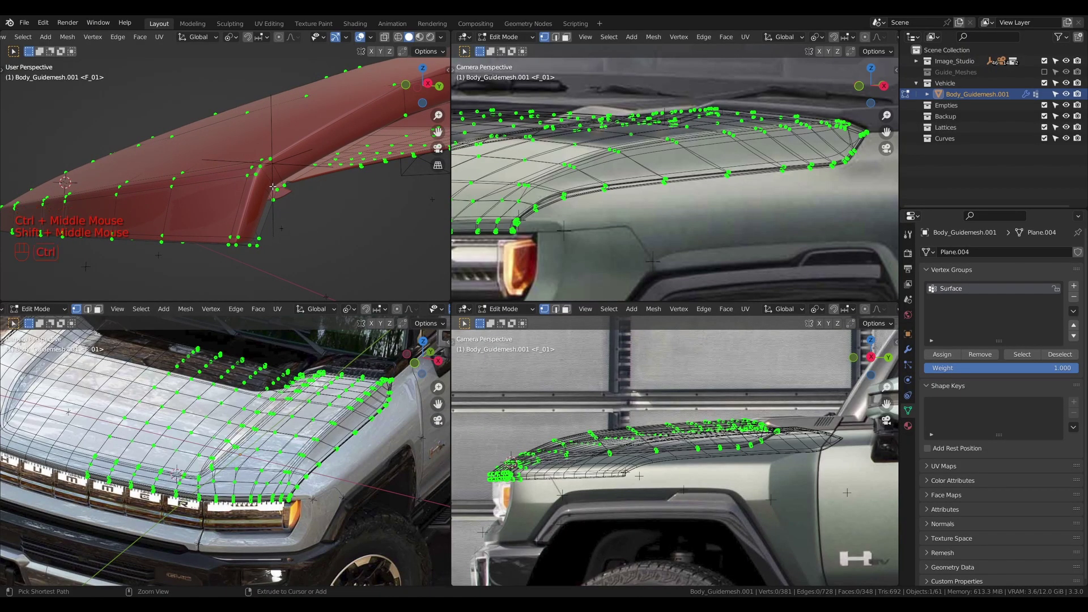
Loop cut along the hood's rim and remove those vertices from the Surface group
key(ctrl+r)
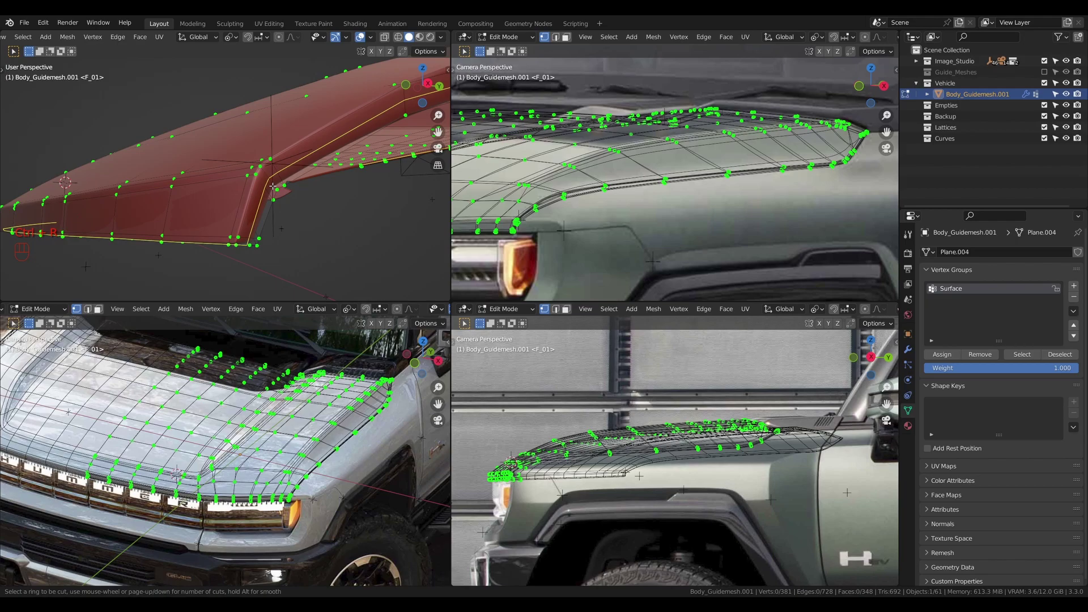
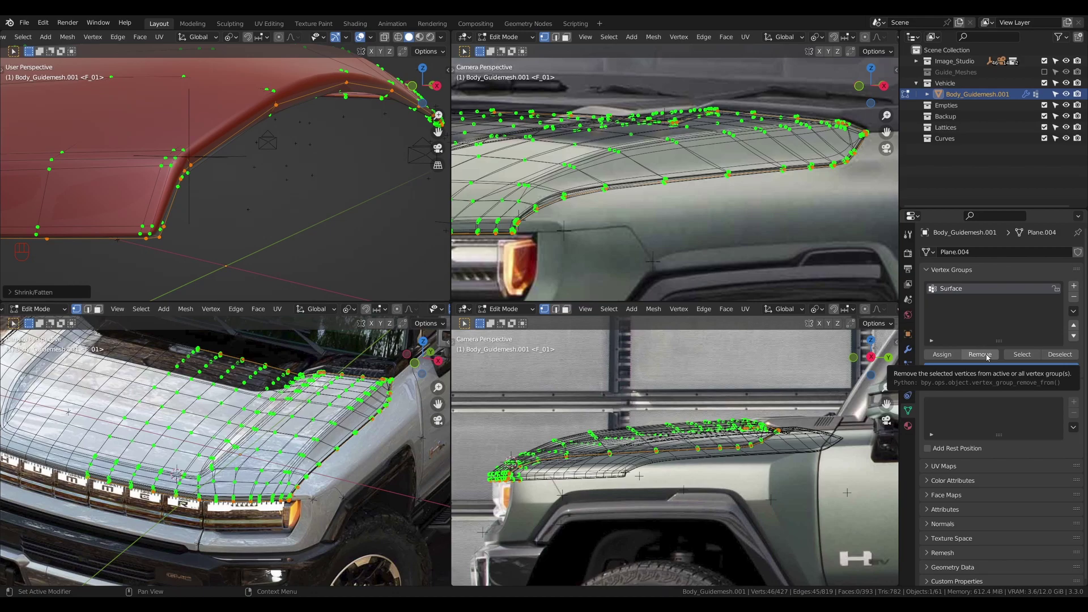
click(987, 356)
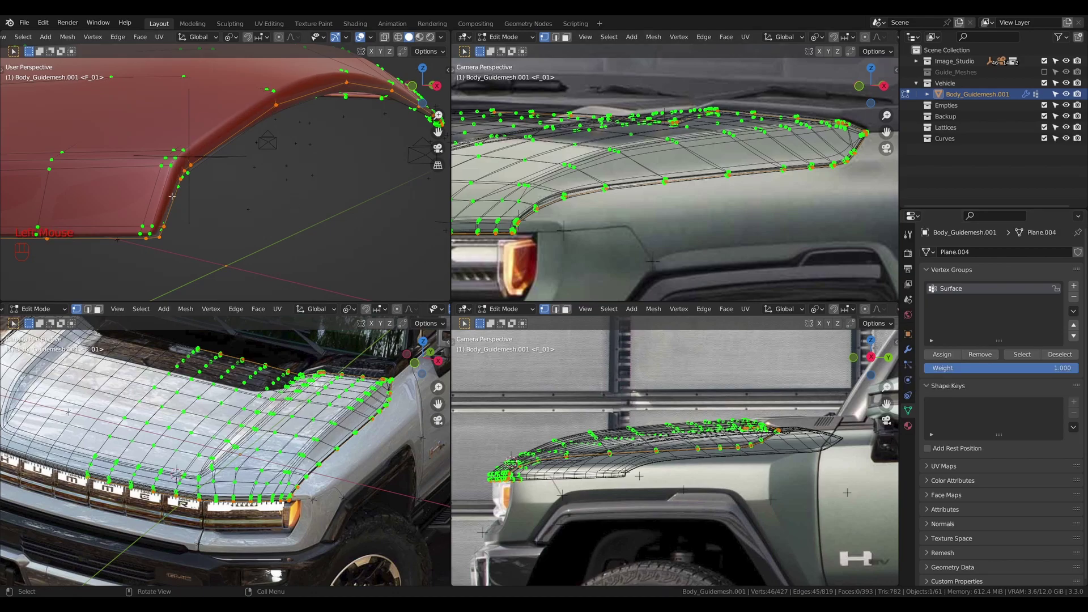